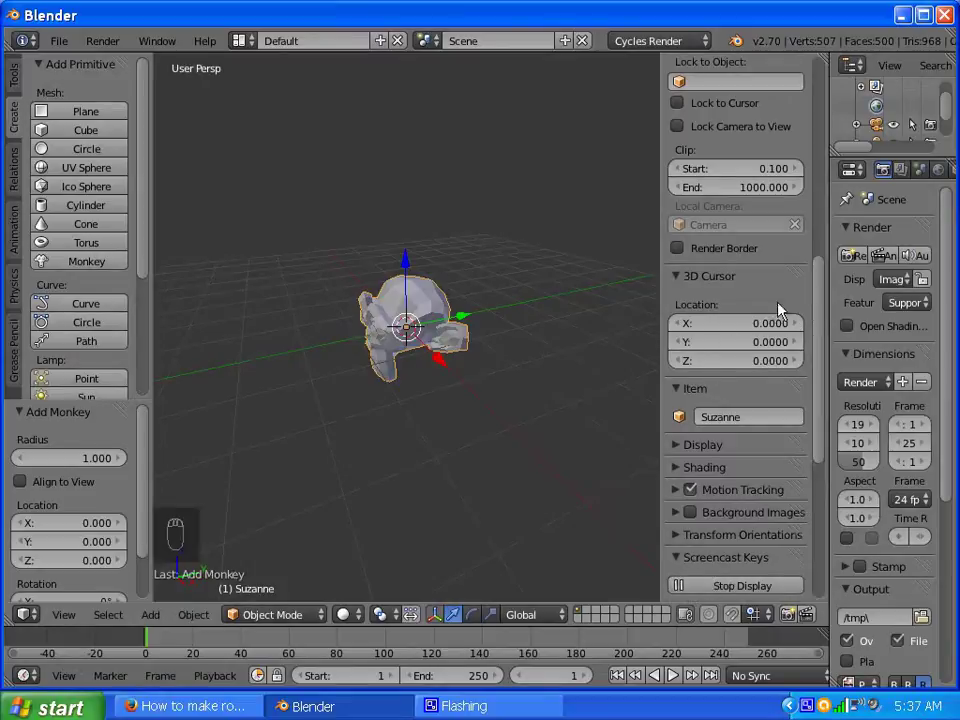
Step: Orbit the view around Suzanne and hide the view properties sidebar
left_click_drag(820, 347, 495, 252)
key("n")
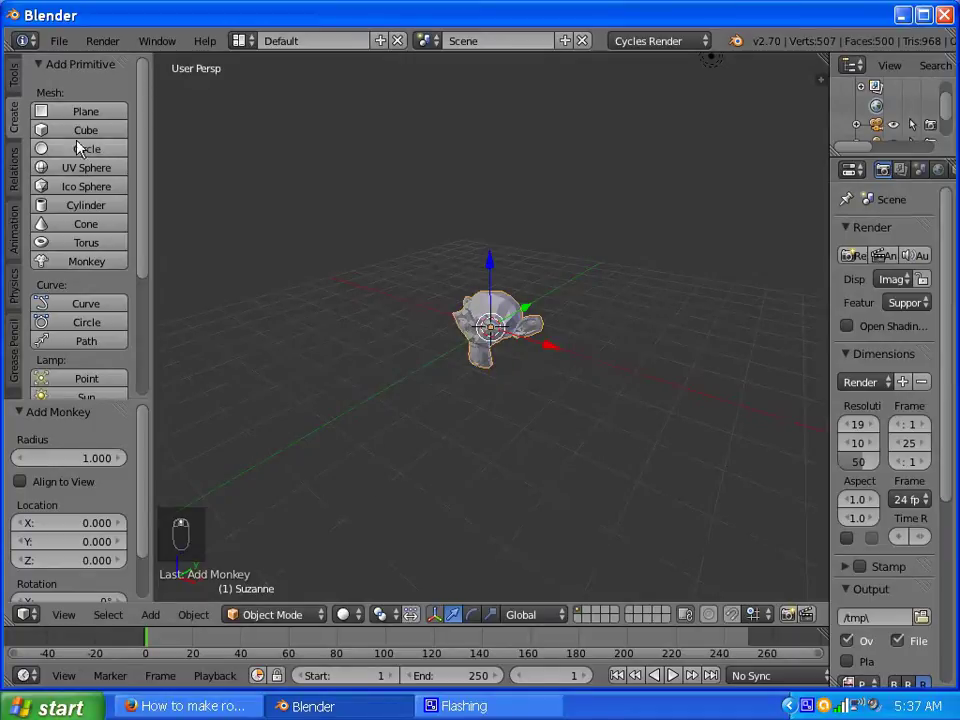
Step: Enlarge the plane, rotate it upright and move it off to Suzanne's side
left_click_drag(92, 114, 525, 322)
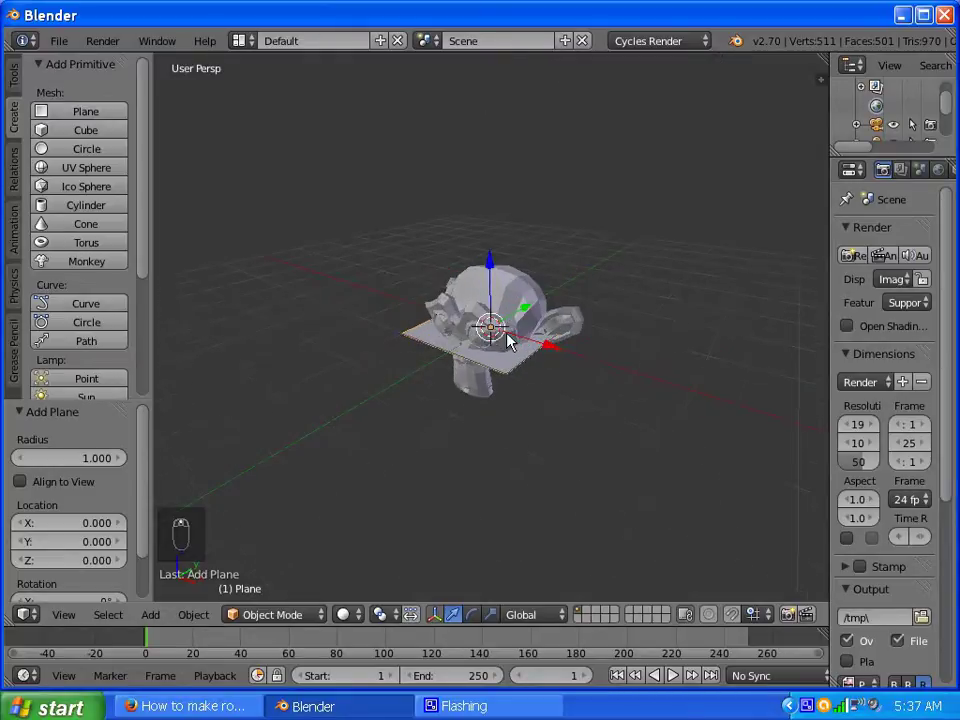
left_click_drag(519, 394, 542, 343)
key("r")
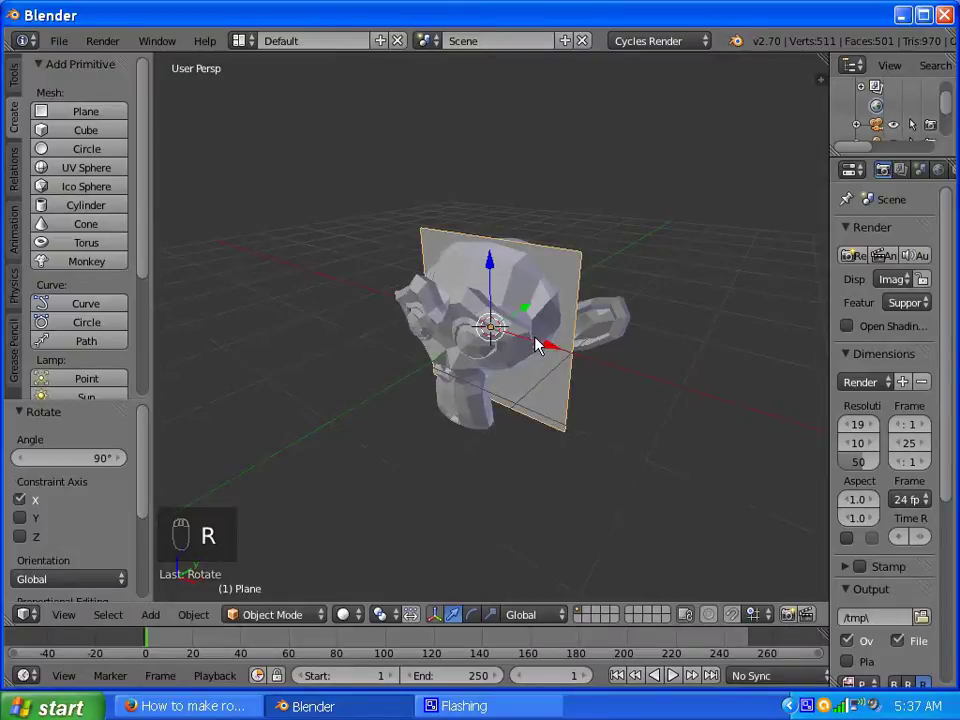
left_click_drag(507, 344, 572, 329)
left_click_drag(572, 329, 429, 339)
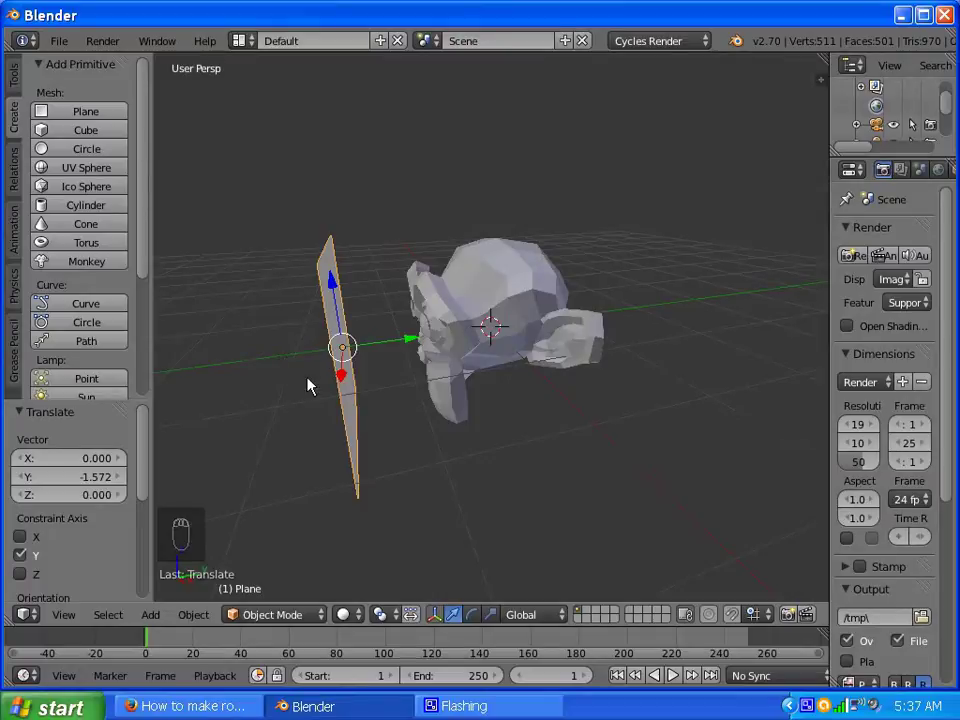
Step: Rescale the upright plane to a moderate size of about 1.68 beside Suzanne
left_click_drag(409, 378, 383, 374)
key("s")
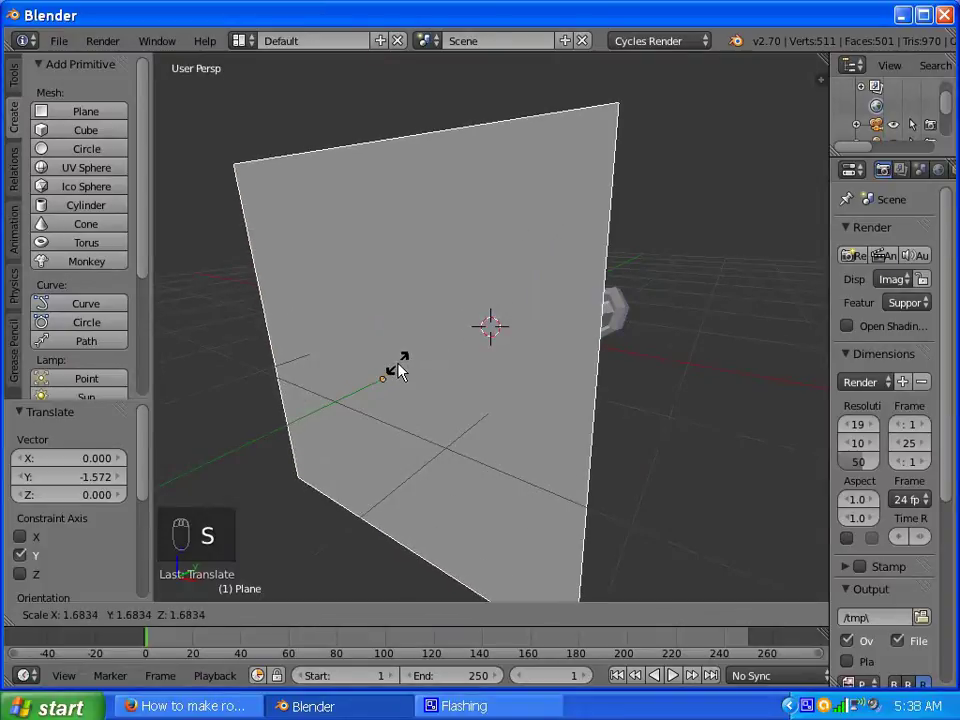
left_click_drag(410, 360, 486, 395)
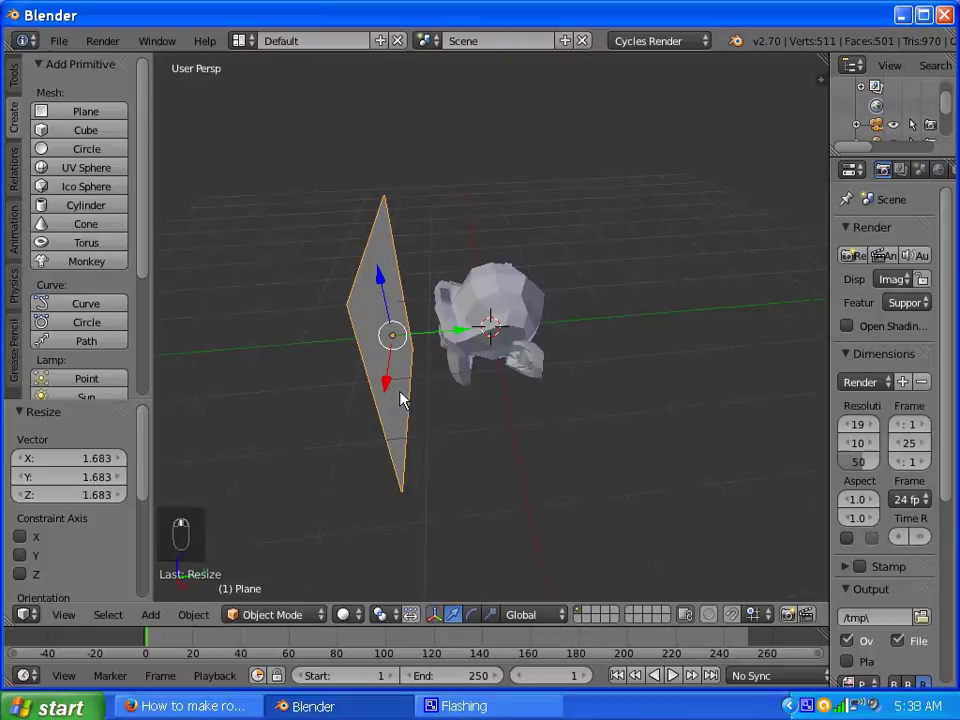
left_click_drag(449, 336, 427, 362)
middle_click(427, 362)
Step: With the camera locked to view, reframe the shot so the plane covers Suzanne
key("KP_0")
key("n")
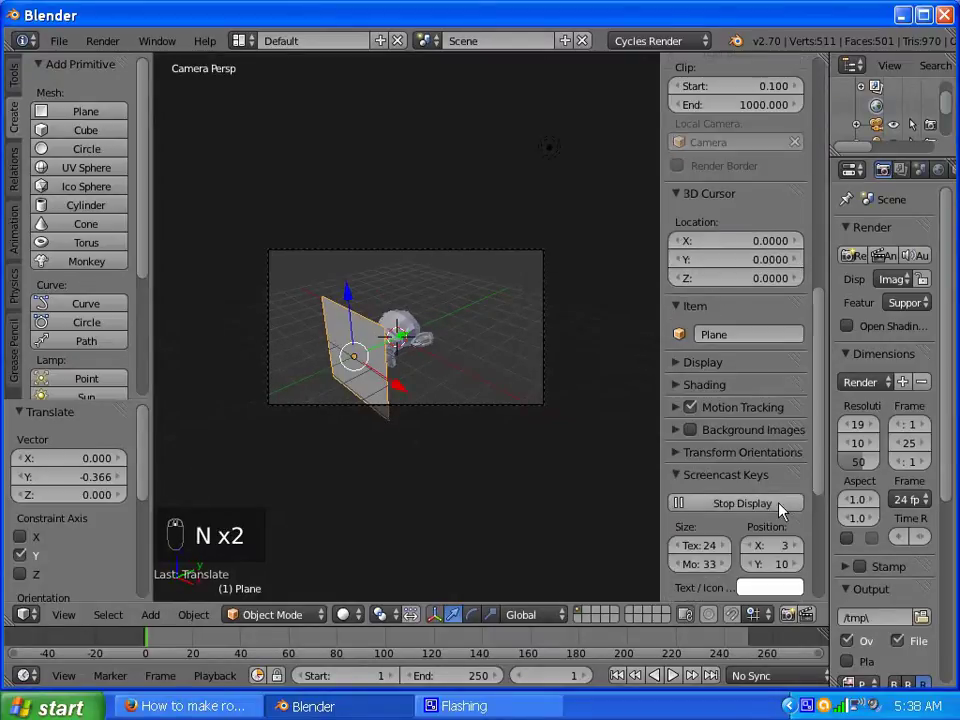
left_click_drag(785, 509, 736, 426)
left_click_drag(840, 490, 684, 341)
left_click_drag(684, 341, 440, 298)
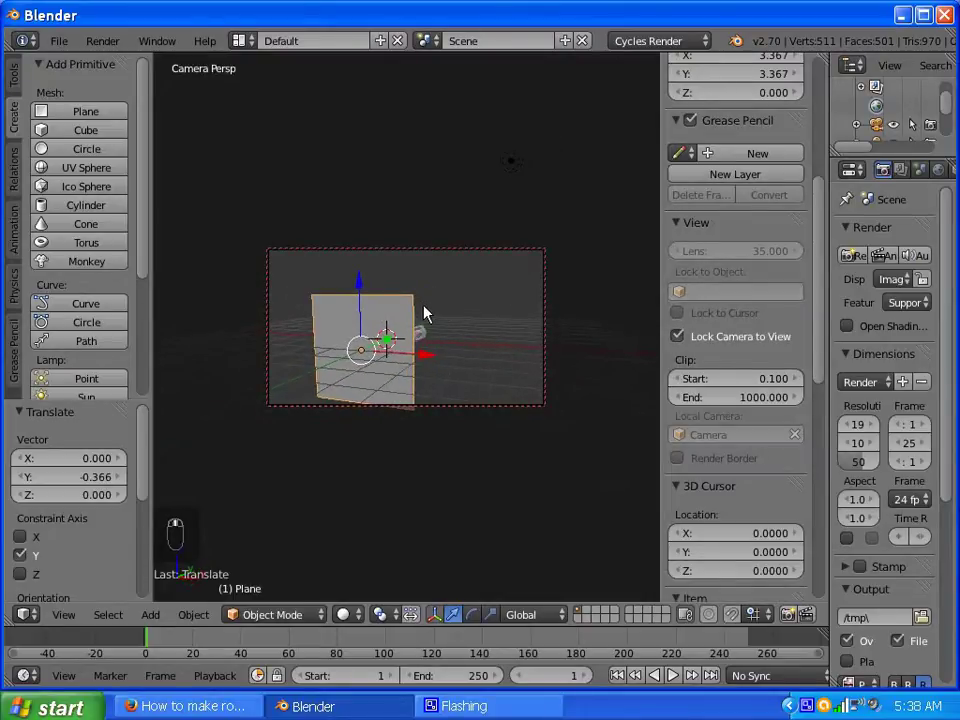
key("s")
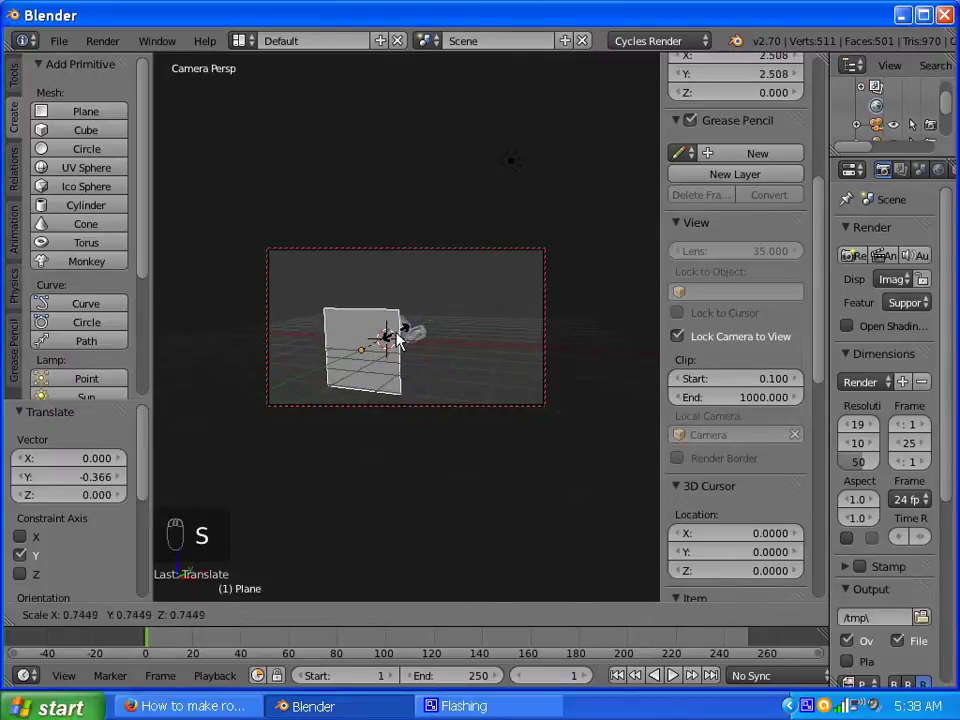
left_click_drag(429, 363, 358, 274)
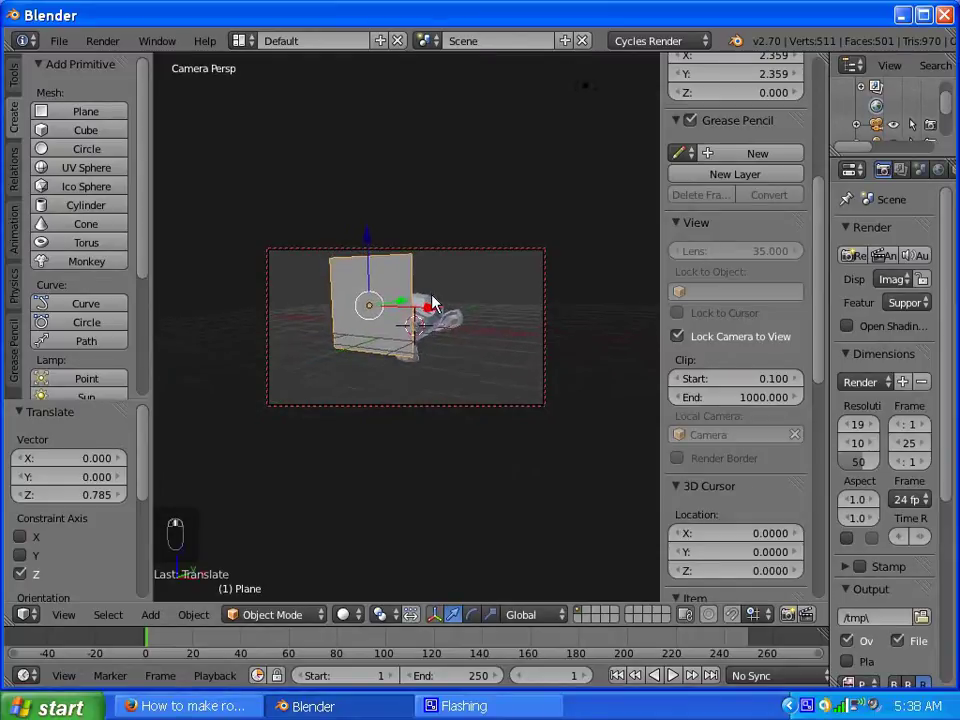
Step: Unlock the camera from view navigation and return to free perspective
left_click(366, 251)
left_click(385, 270)
middle_click(687, 296)
Step: Orbit out of the camera angle and select Suzanne instead of the plane
left_click_drag(469, 338, 441, 347)
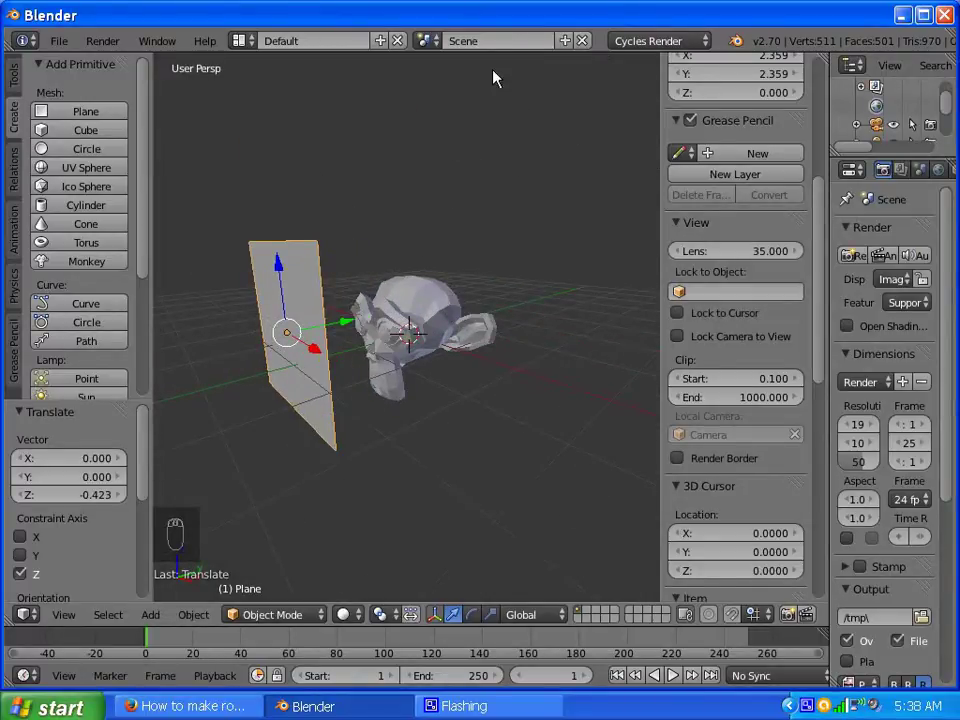
left_click_drag(439, 297, 562, 264)
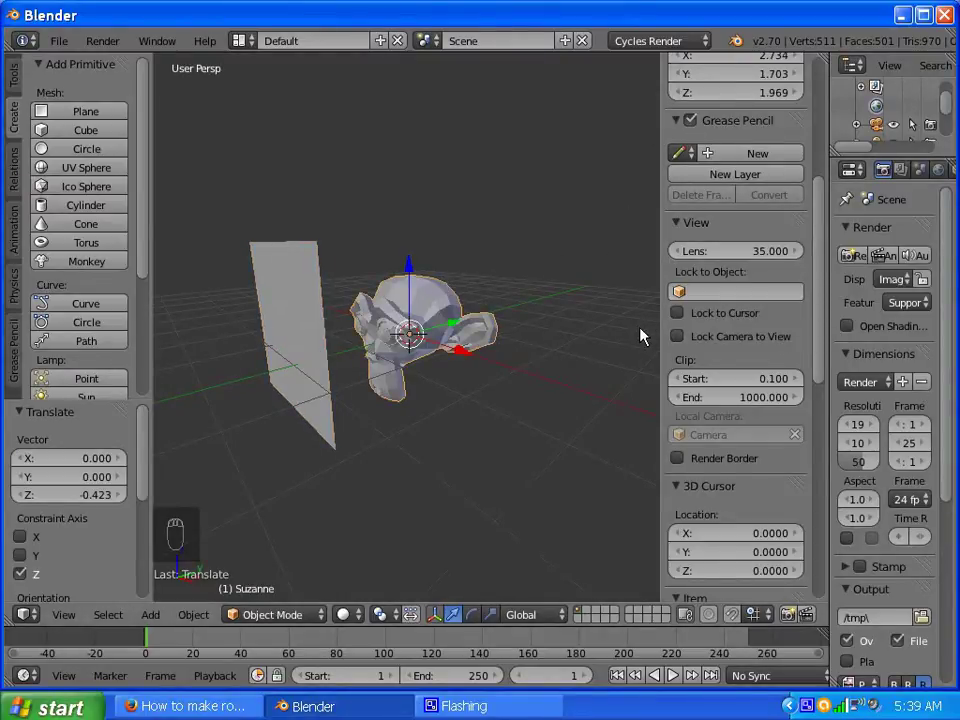
key("n")
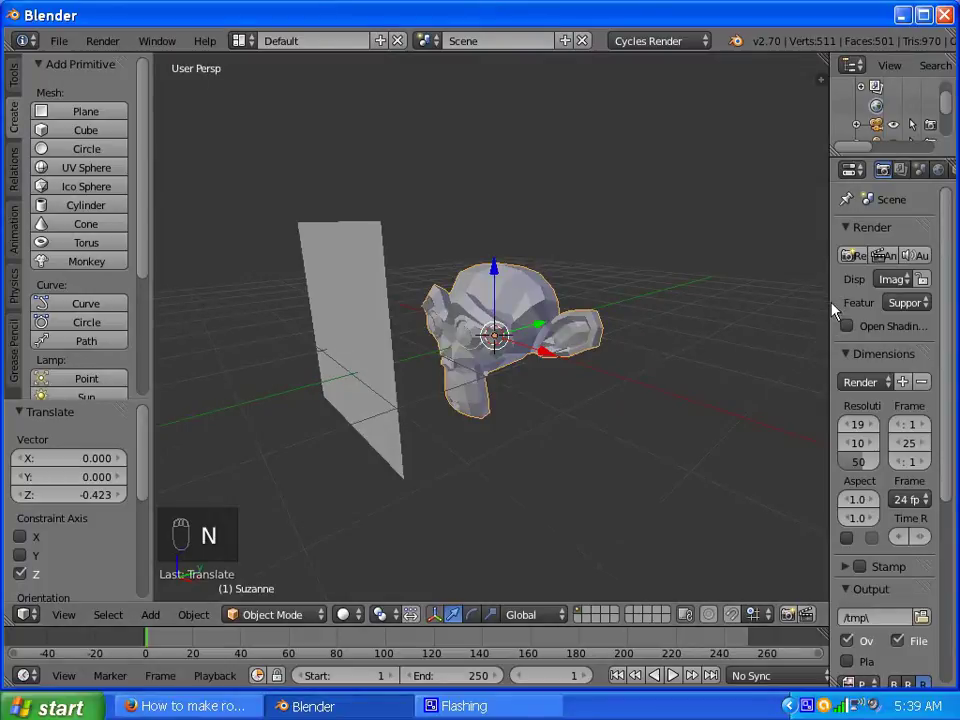
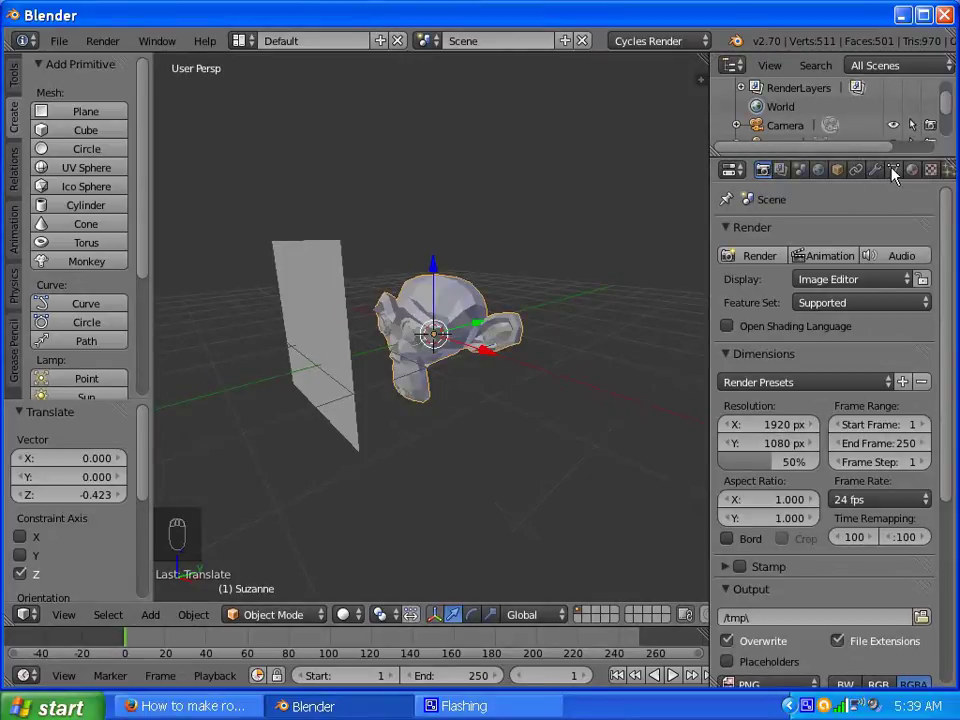
Step: Widen the properties area and try a Wireframe modifier on Suzanne, then remove it
left_click_drag(897, 175, 515, 576)
middle_click(510, 595)
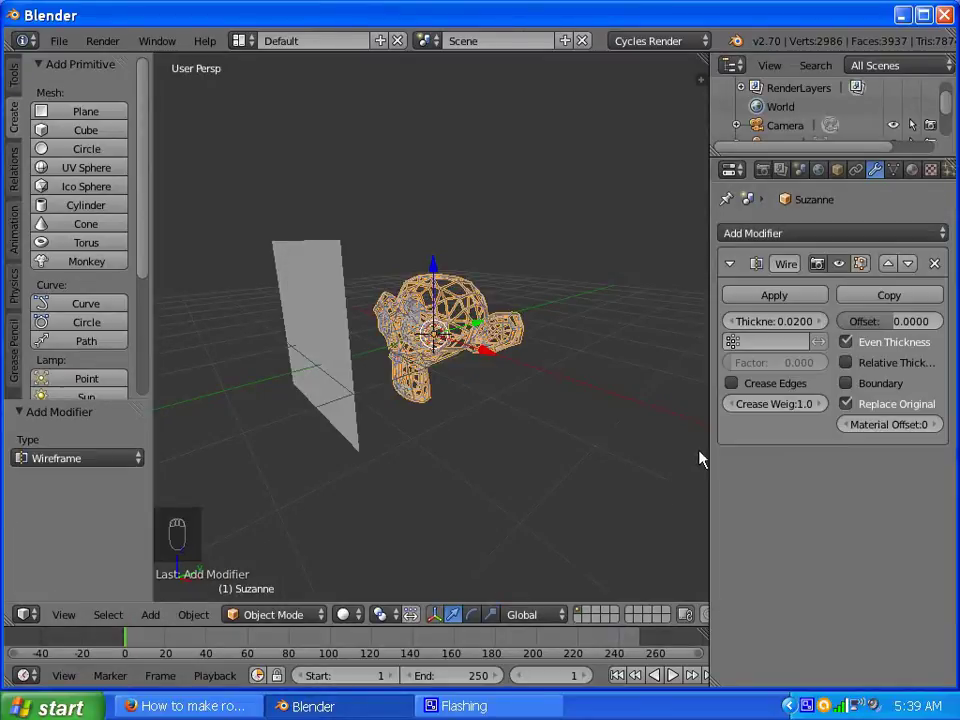
left_click_drag(853, 411, 799, 360)
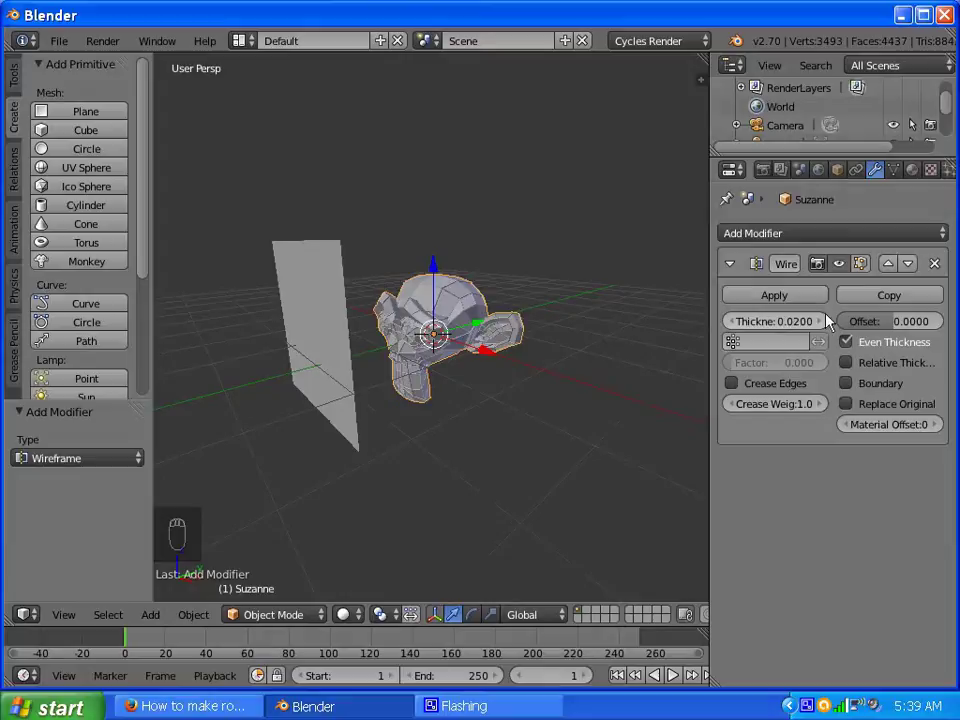
left_click_drag(942, 271, 516, 298)
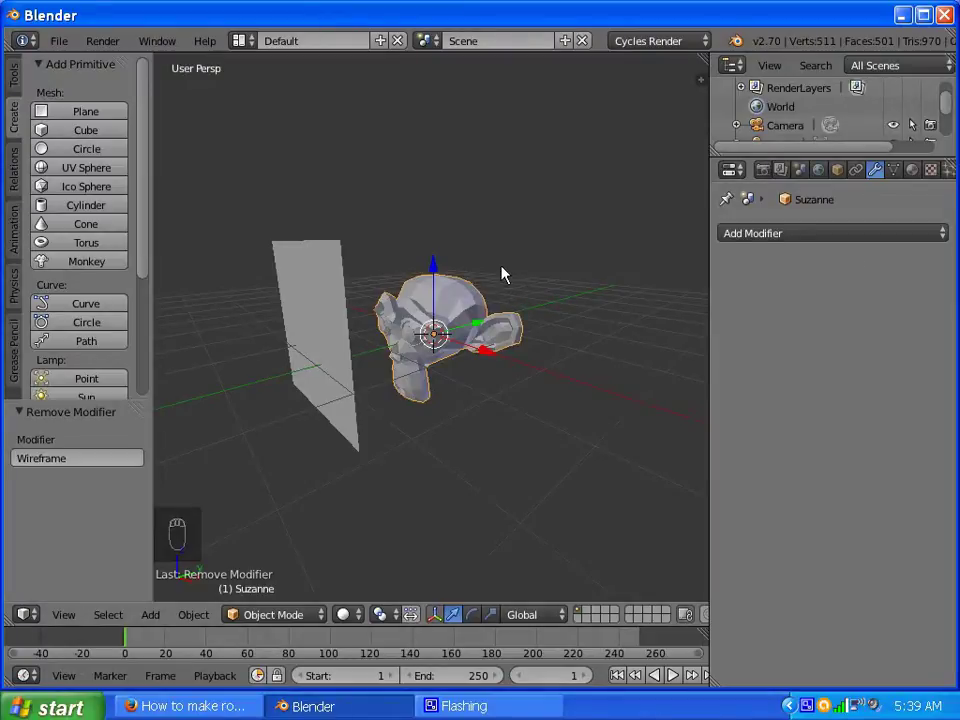
Step: Duplicate Suzanne in place and apply a Wireframe modifier to the copy's mesh
key("shift+d")
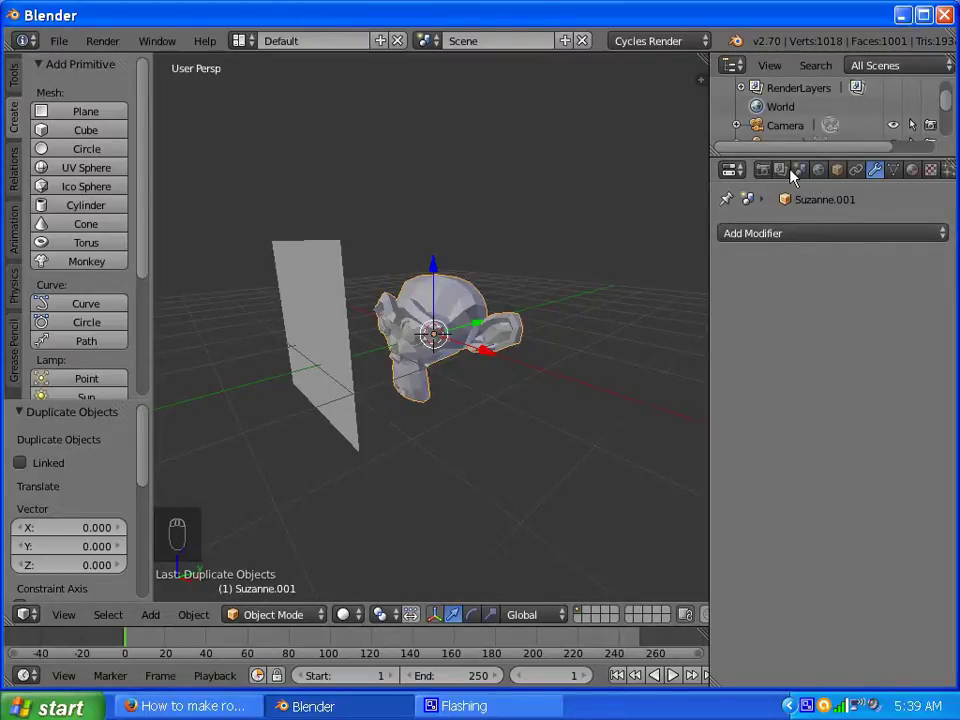
left_click_drag(807, 166, 800, 337)
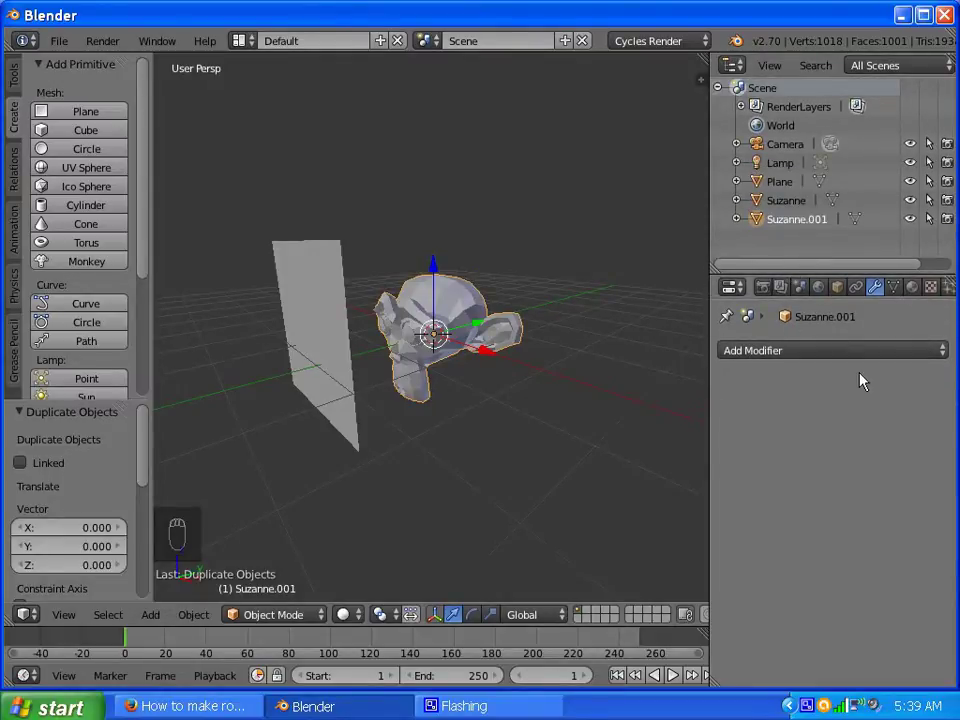
left_click_drag(821, 357, 558, 562)
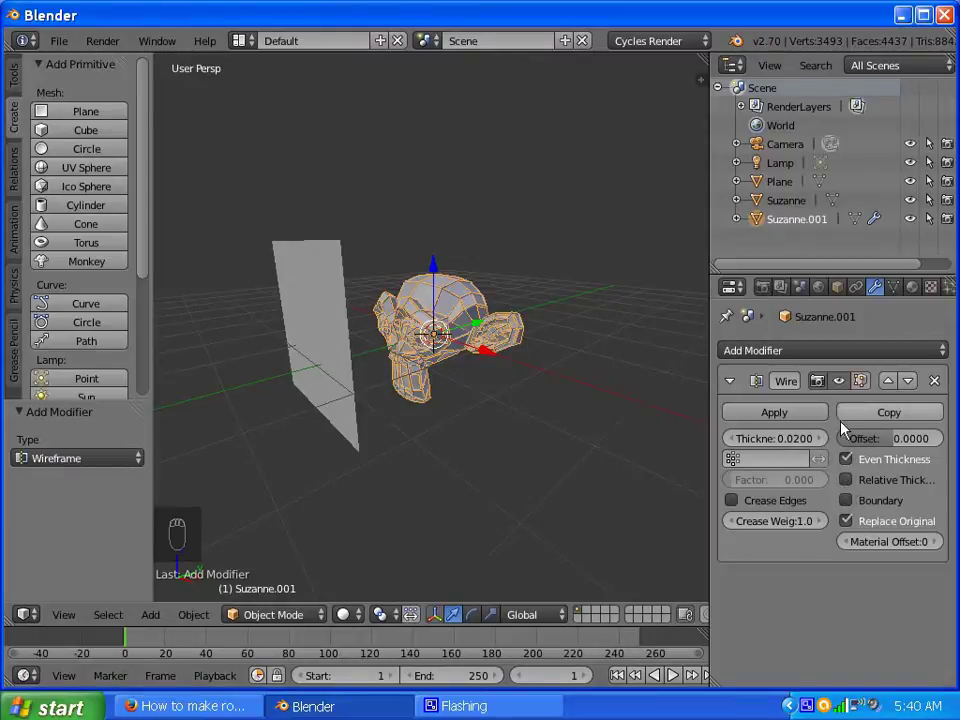
left_click_drag(784, 422, 744, 240)
middle_click(744, 240)
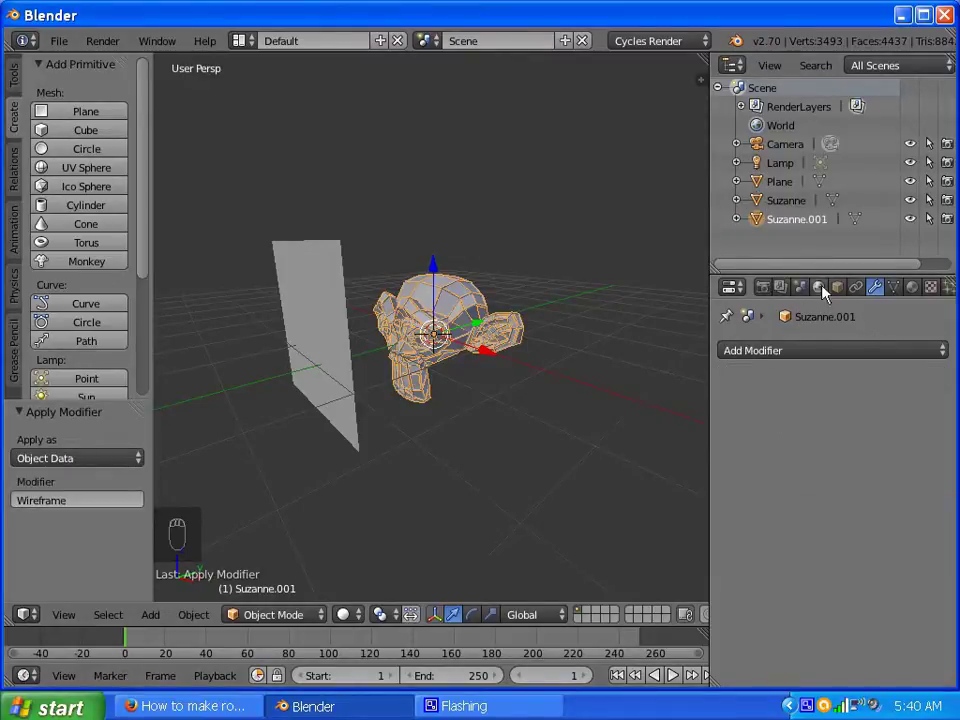
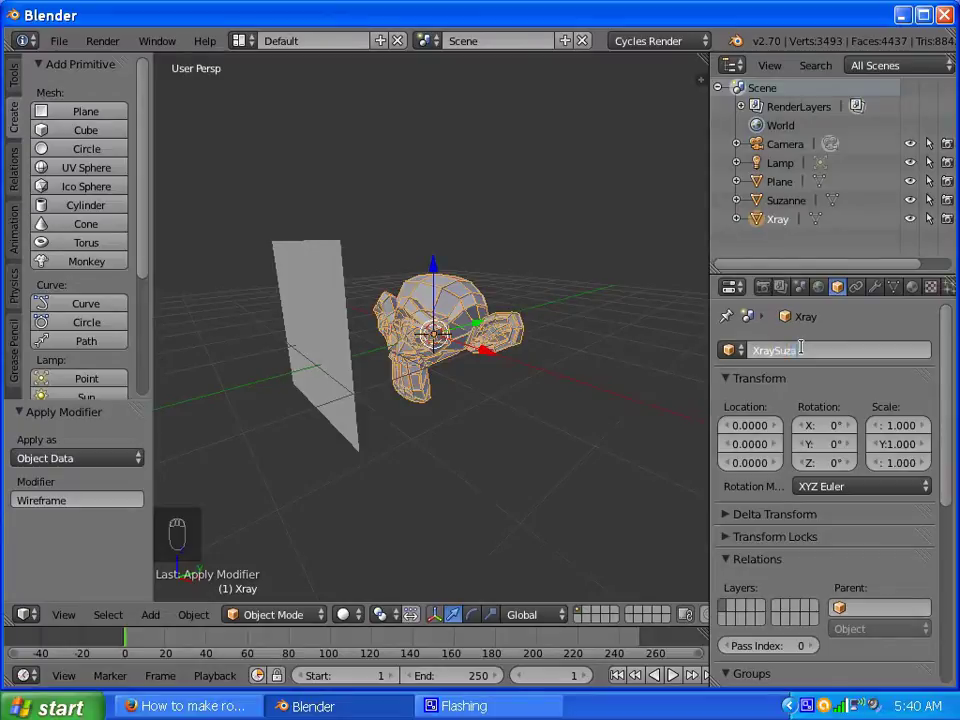
Step: Name the wireframe copy XraySuzanne and the upright plane XrayFilm
key("n")
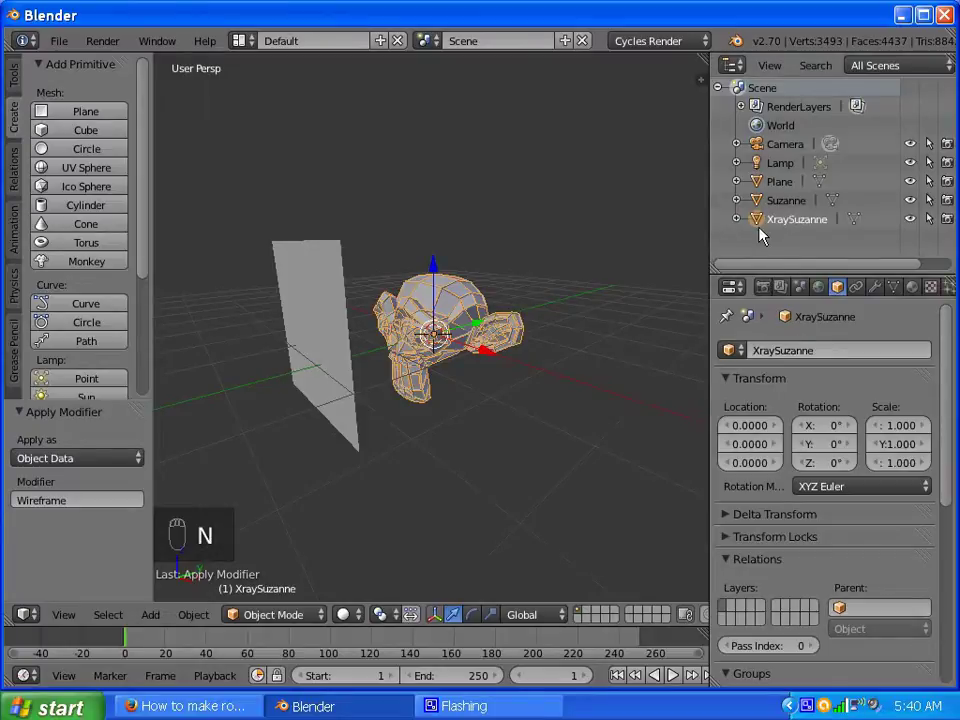
left_click_drag(319, 329, 790, 348)
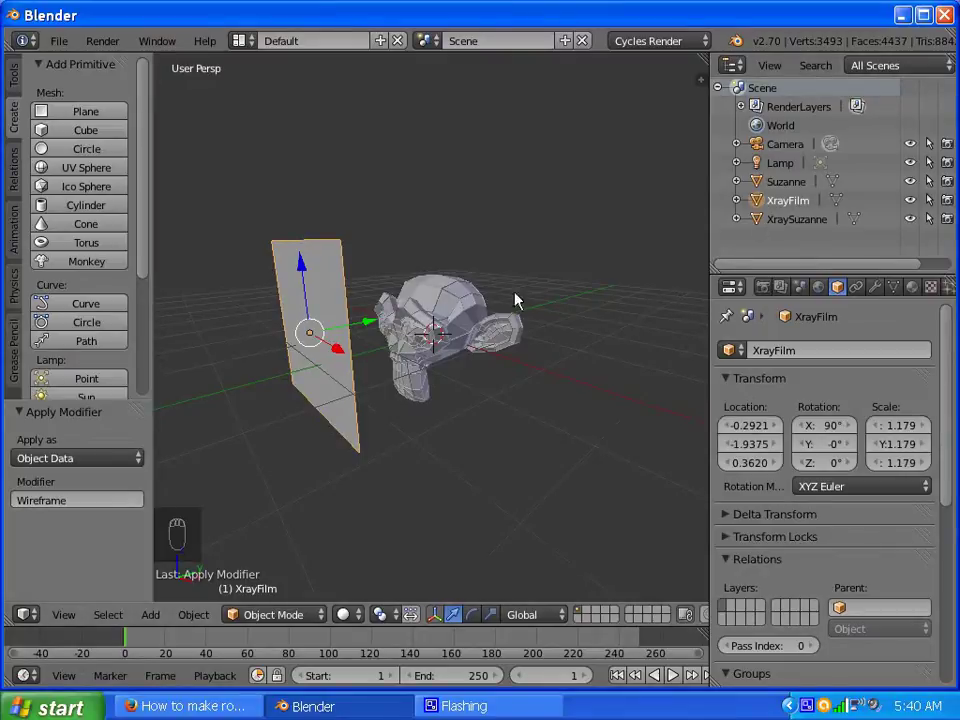
Step: Select the lamp and shift it along Y to about -2.88 on the plane's side
left_click(398, 310)
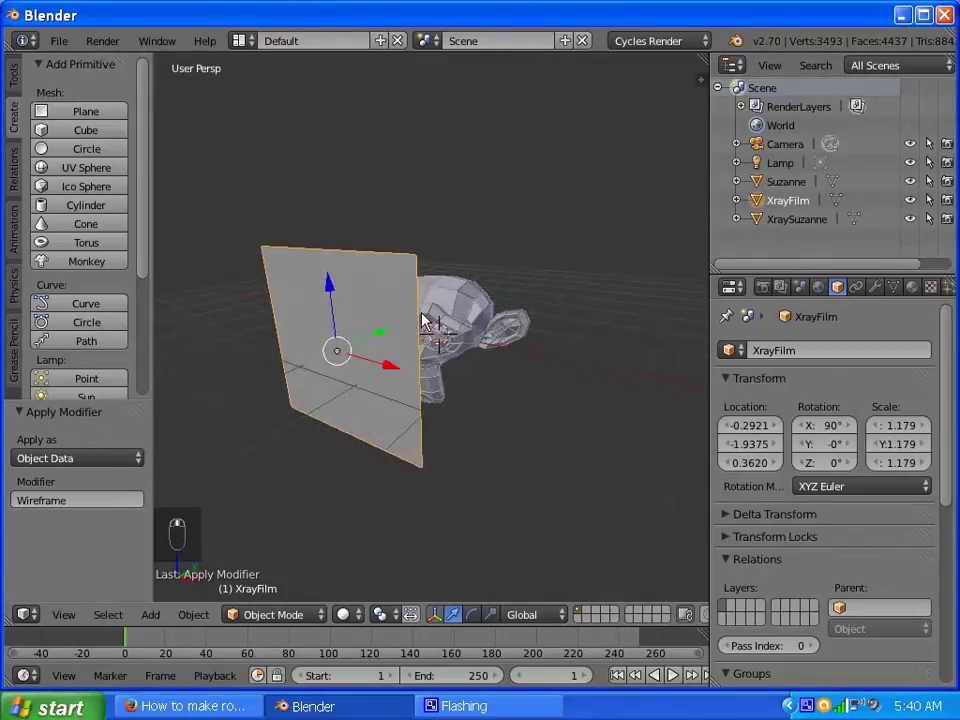
left_click_drag(443, 310, 438, 293)
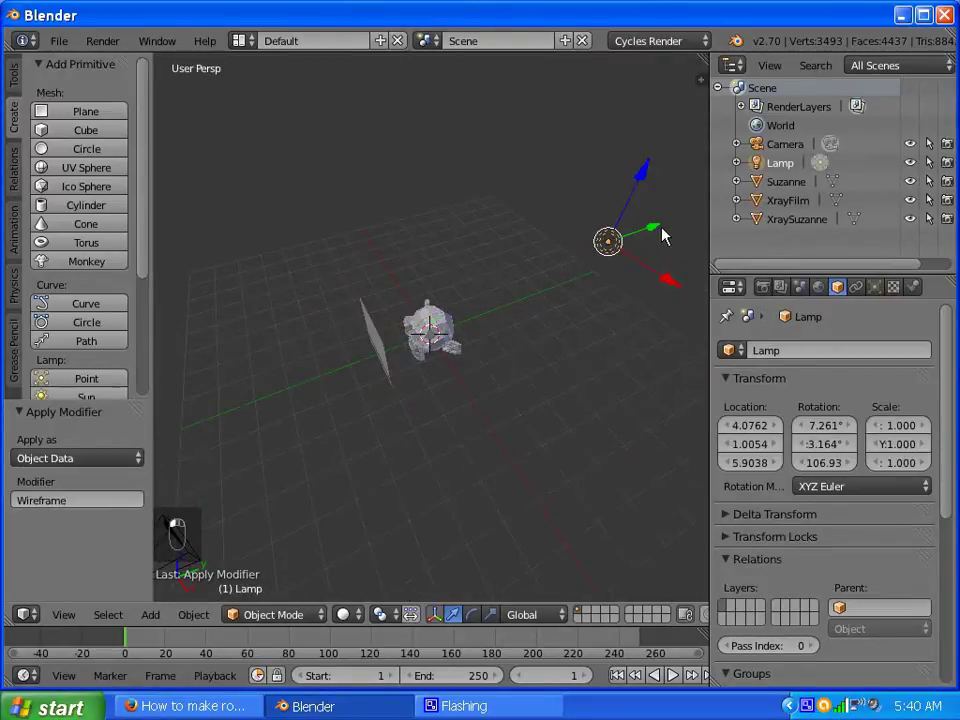
left_click_drag(634, 247, 861, 259)
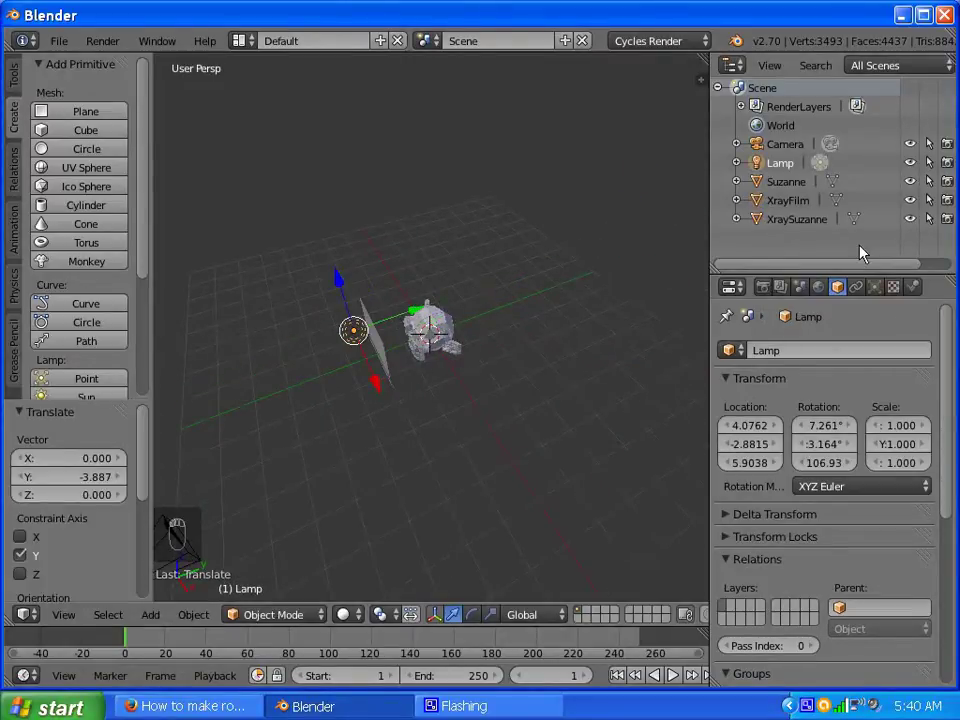
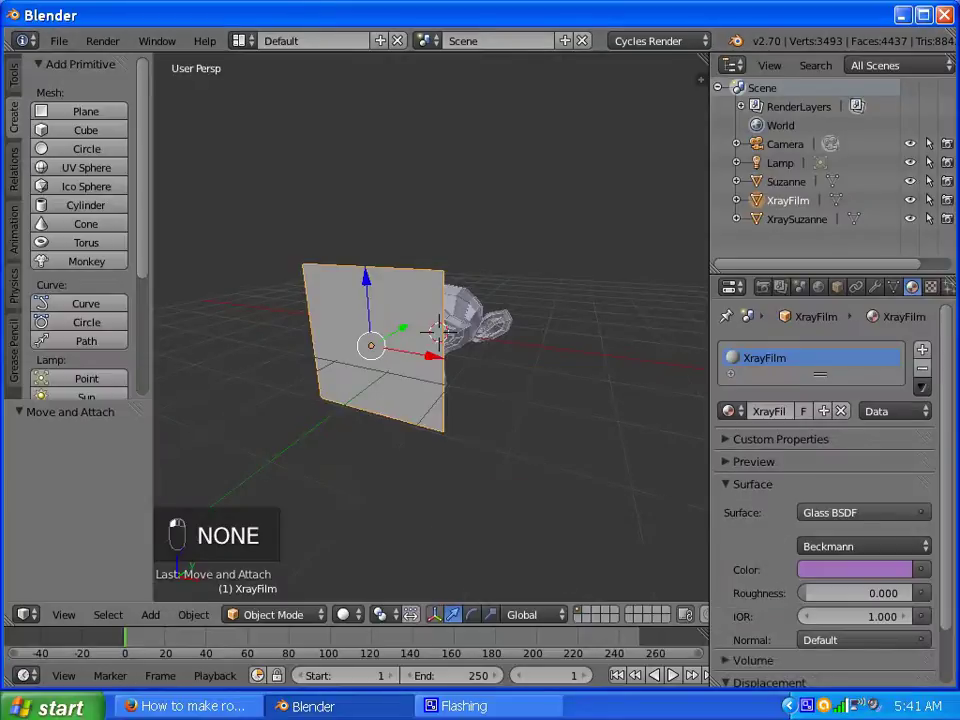
Step: Show the scene's render settings after assigning the purple Glass BSDF XrayFilm material
left_click(778, 345)
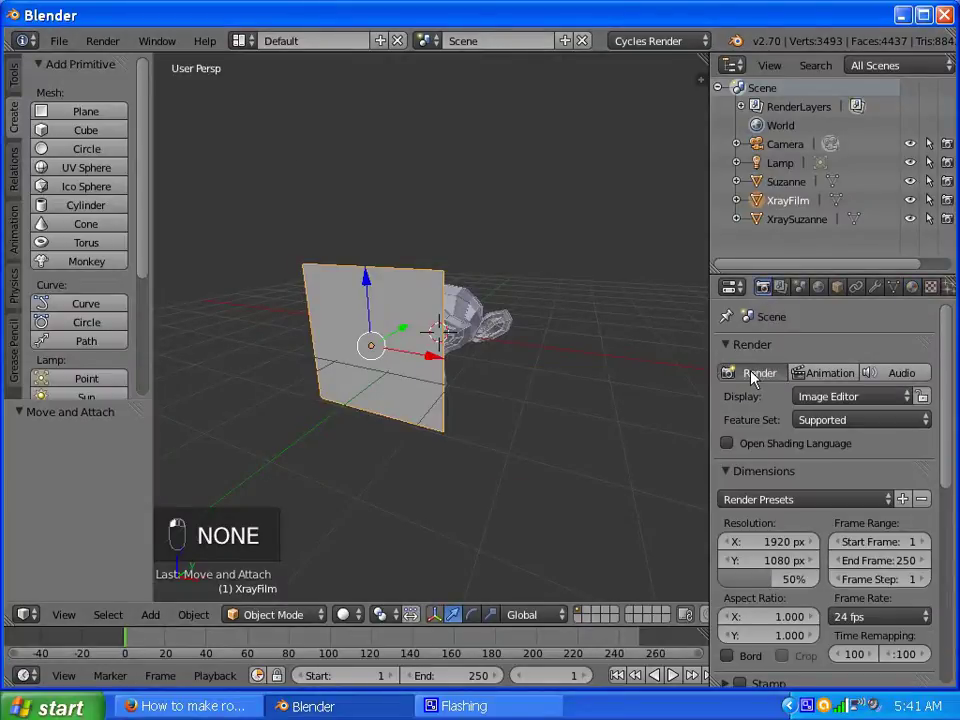
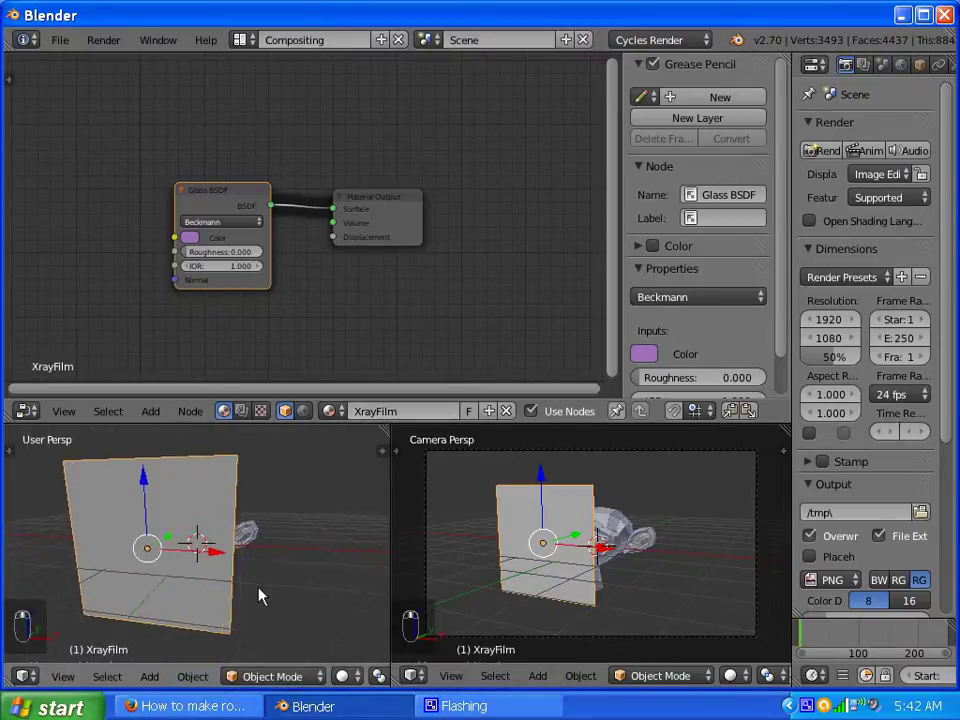
Step: Arrange the compositing node editor to show the XrayFilm material's node setup
left_click_drag(212, 670, 399, 557)
left_click_drag(565, 544, 282, 492)
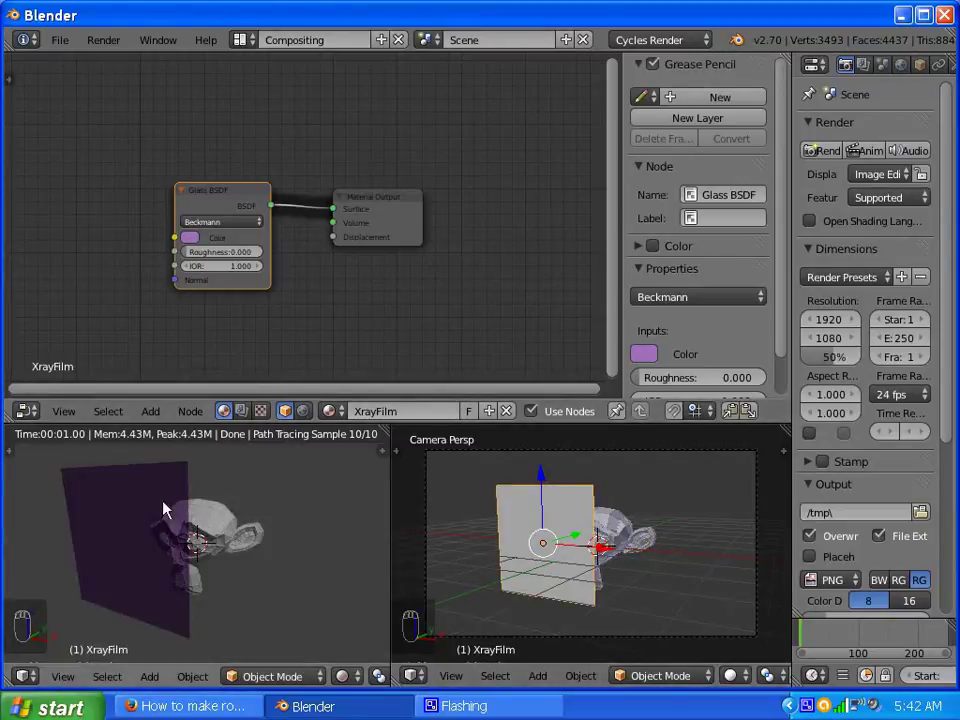
middle_click(202, 533)
left_click_drag(278, 511, 635, 535)
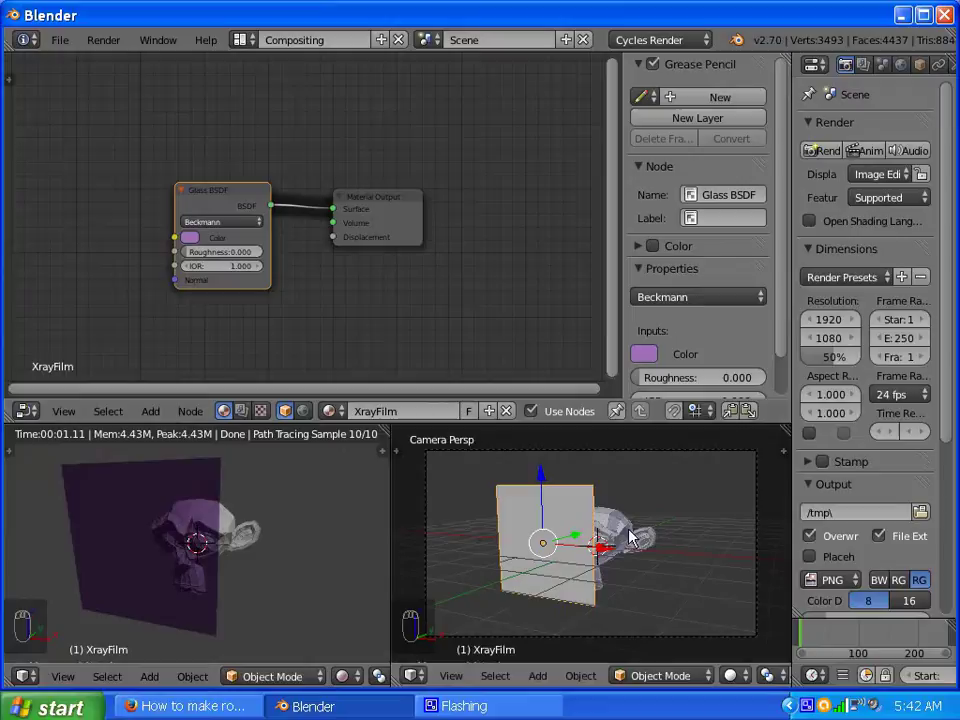
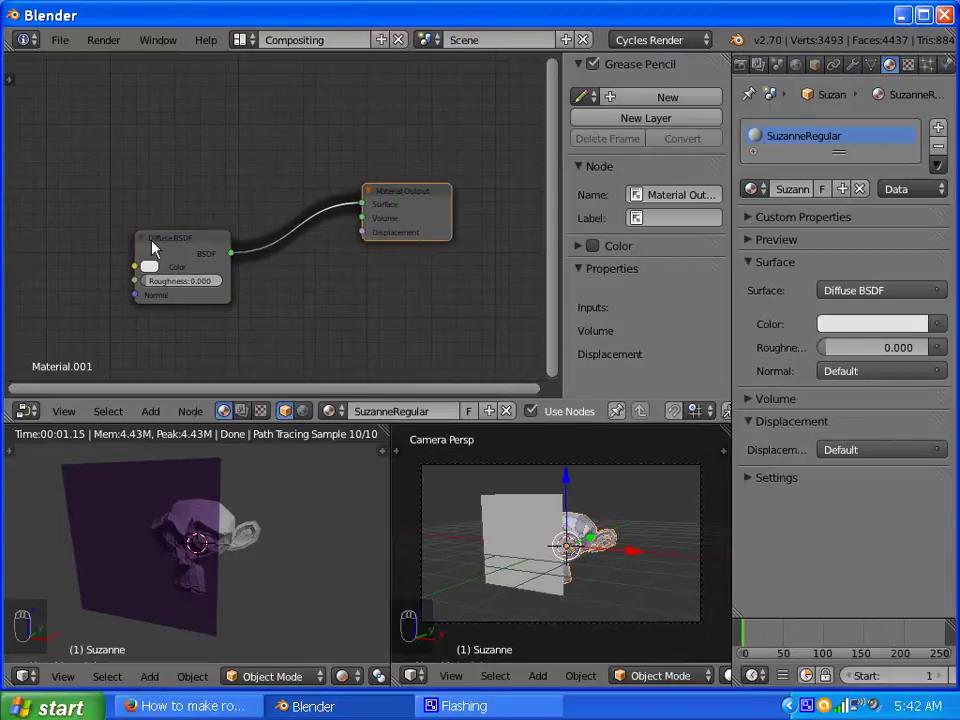
Step: Select the lower Diffuse BSDF node to change it into a Glass BSDF
left_click(27, 440)
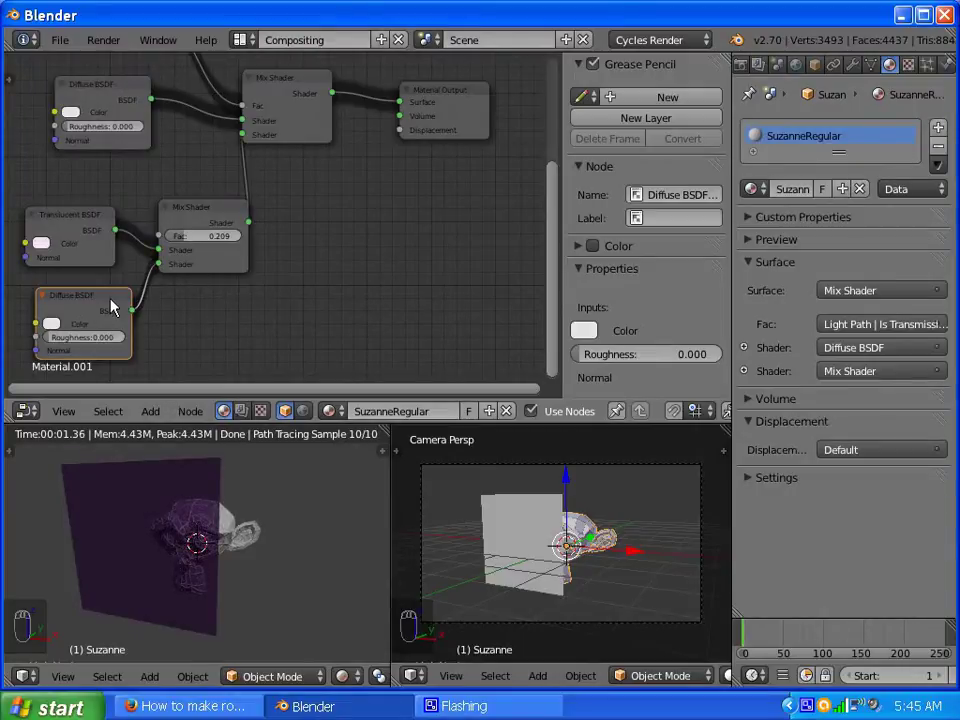
Step: Give the Glass BSDF a pale pink colour with roughness 0.233
key("x")
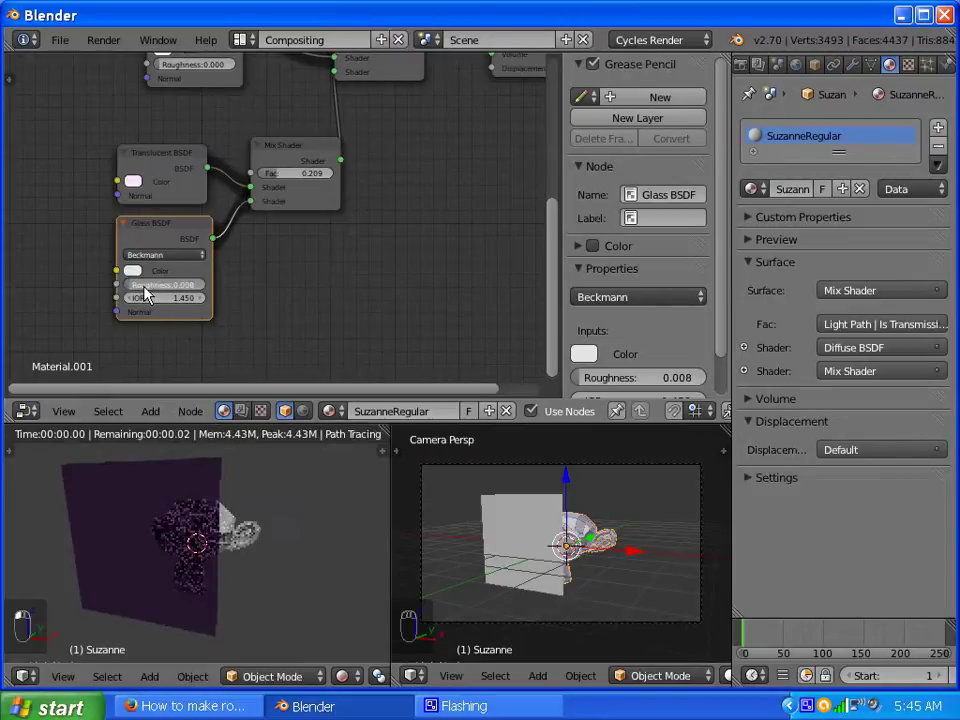
left_click(157, 292)
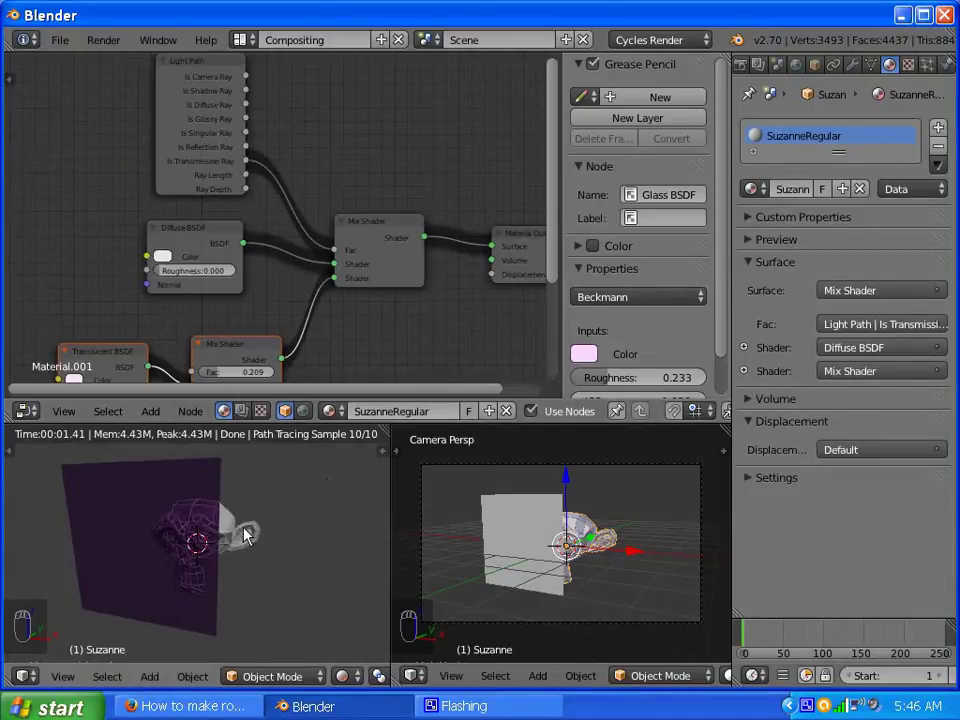
Step: Orbit the scene and select XraySuzanne to show Material.001's Diffuse BSDF setup
middle_click(310, 533)
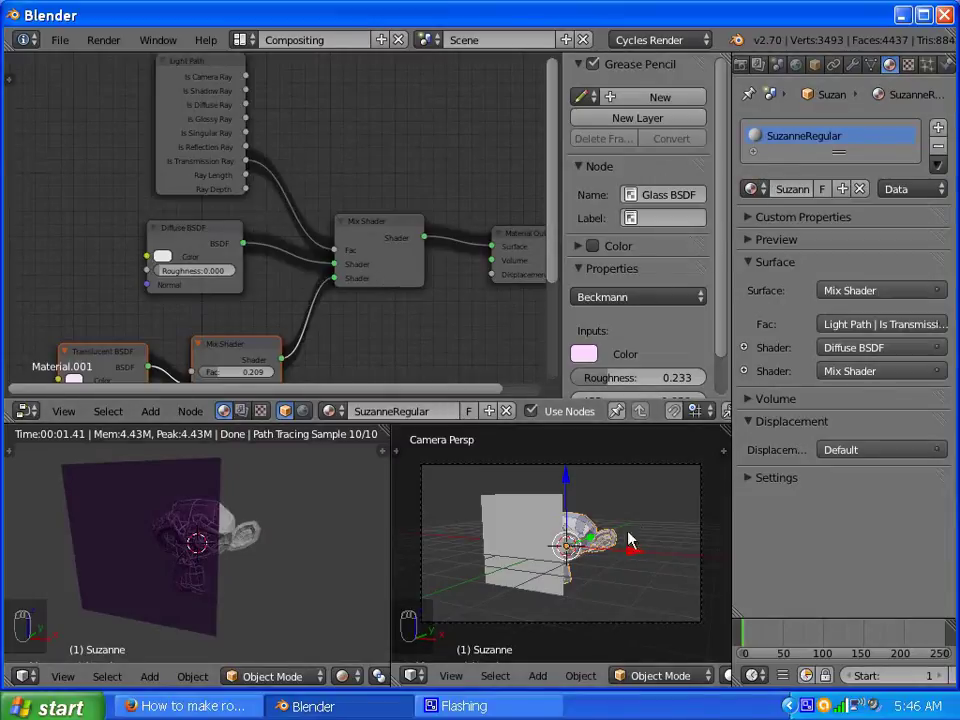
left_click_drag(603, 538, 580, 539)
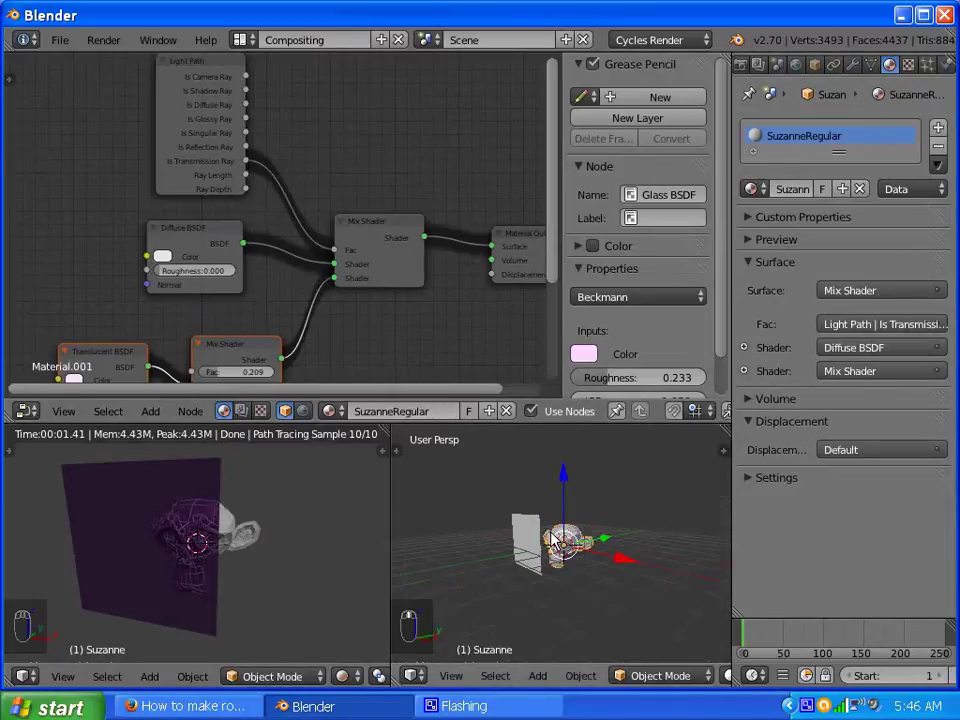
middle_click(559, 538)
Step: Insert a Mix Shader before the output and drive its Fac from Light Path's Is Transmission Ray
left_click_drag(608, 506, 566, 497)
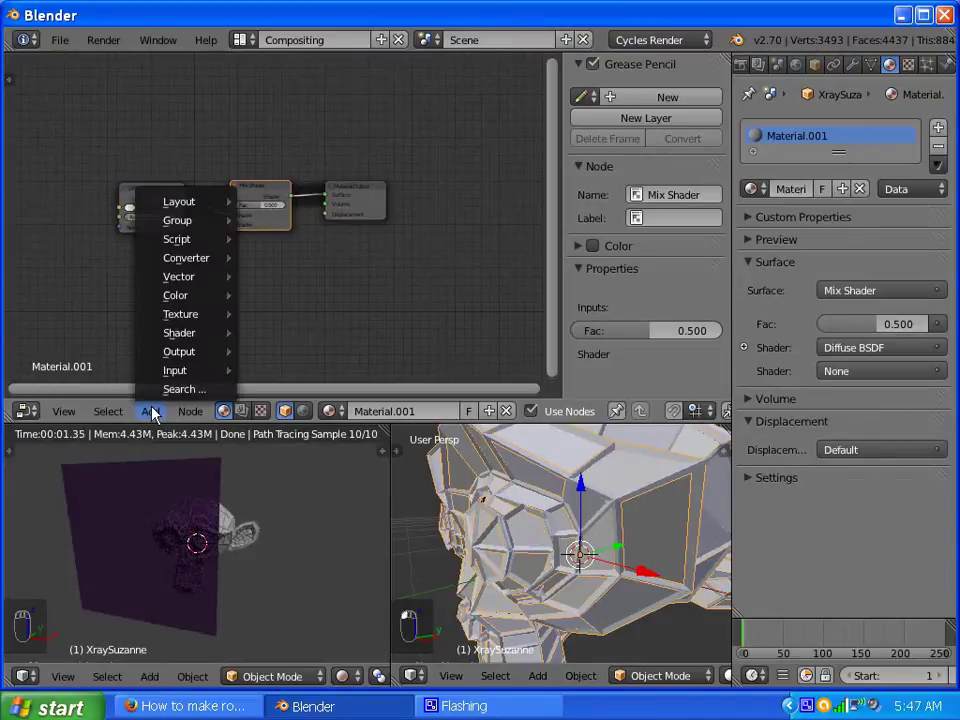
left_click_drag(320, 450, 168, 176)
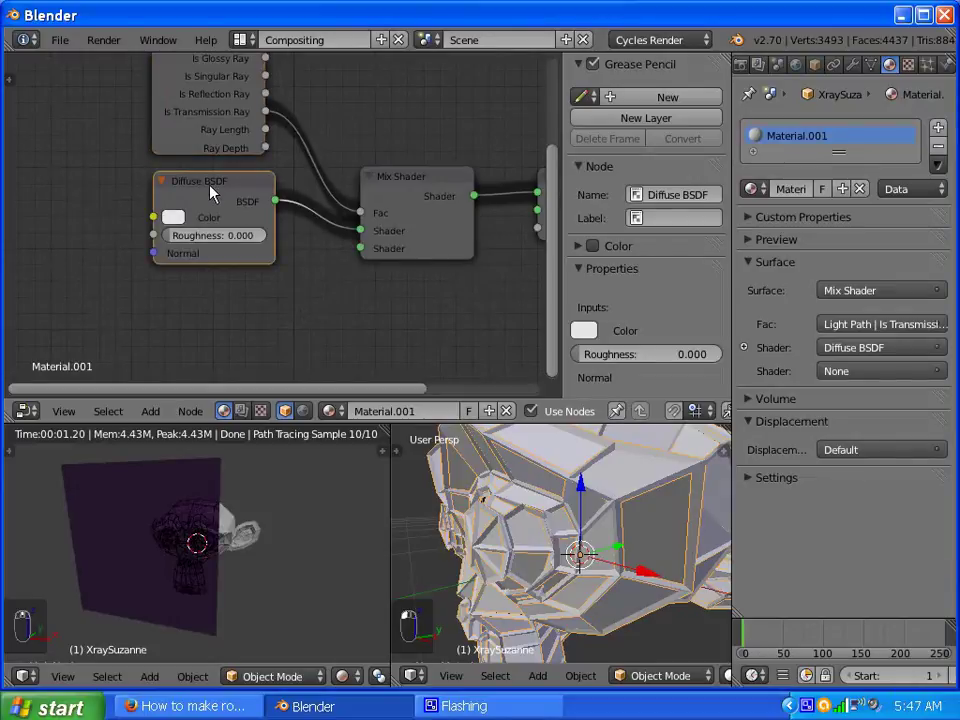
Step: Add an Emission shader and feed it into the Mix Shader's second shader input
key("x")
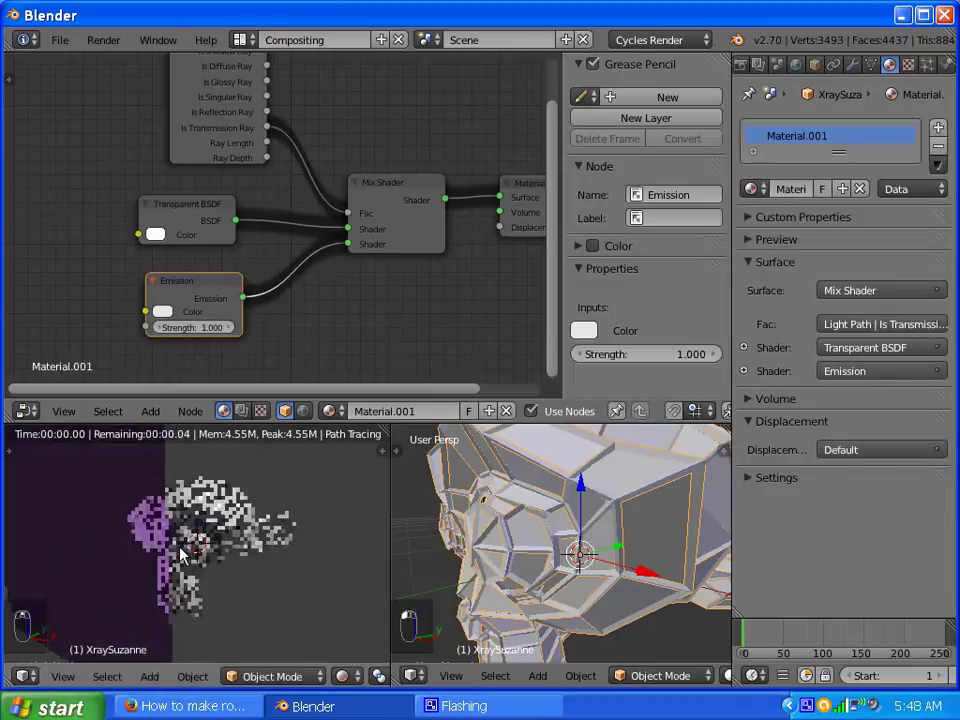
left_click(186, 553)
left_click(173, 513)
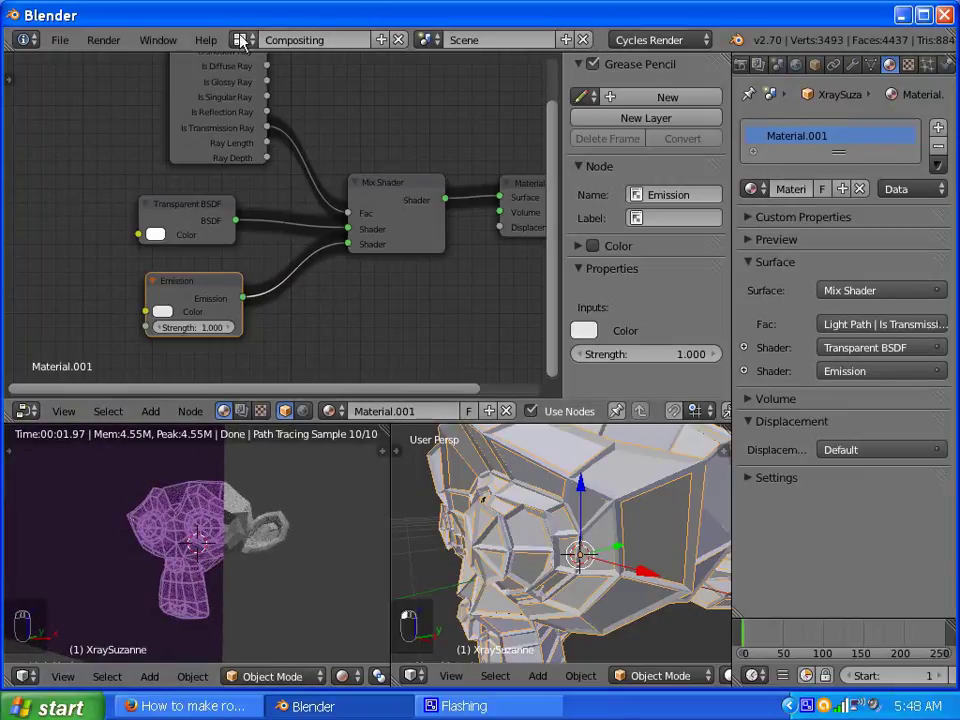
Step: Switch to the Default layout and show Suzanne's modifier settings
left_click_drag(495, 354, 771, 202)
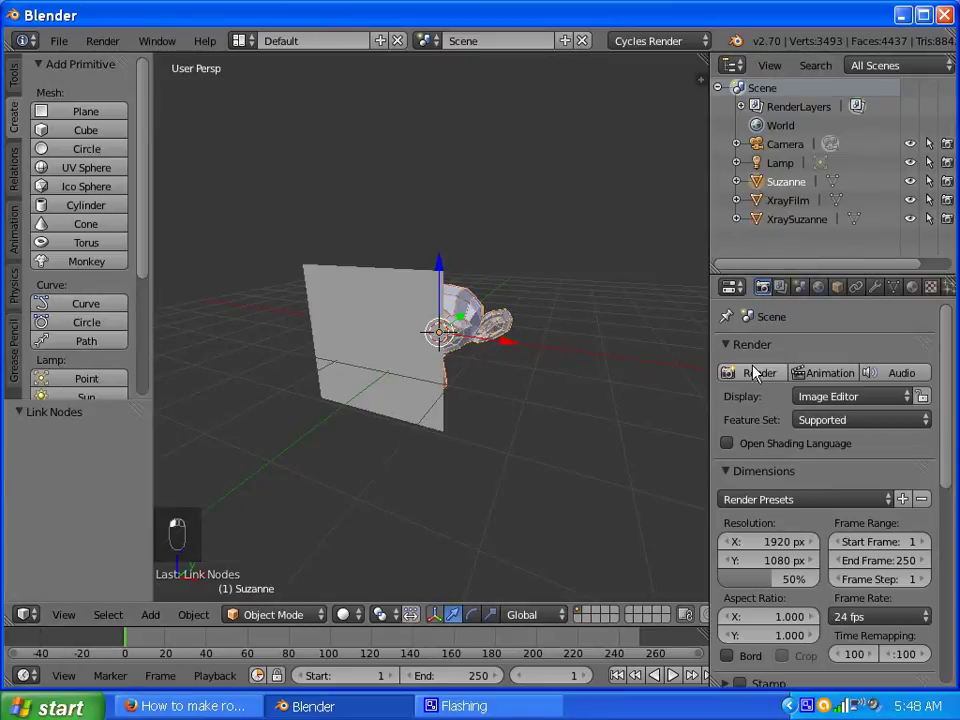
left_click_drag(842, 322, 884, 294)
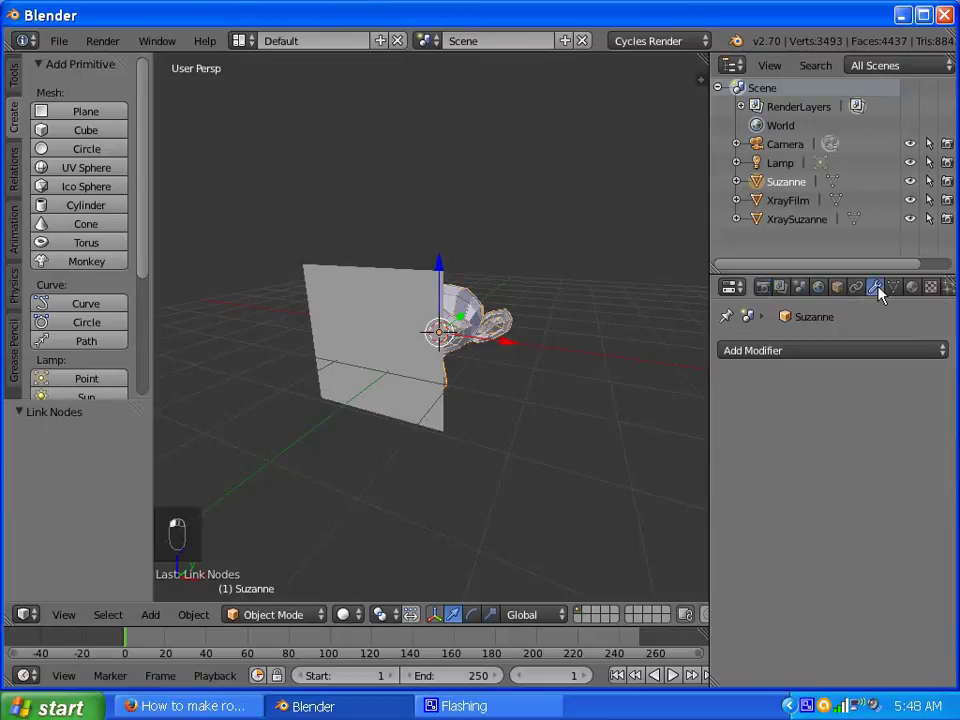
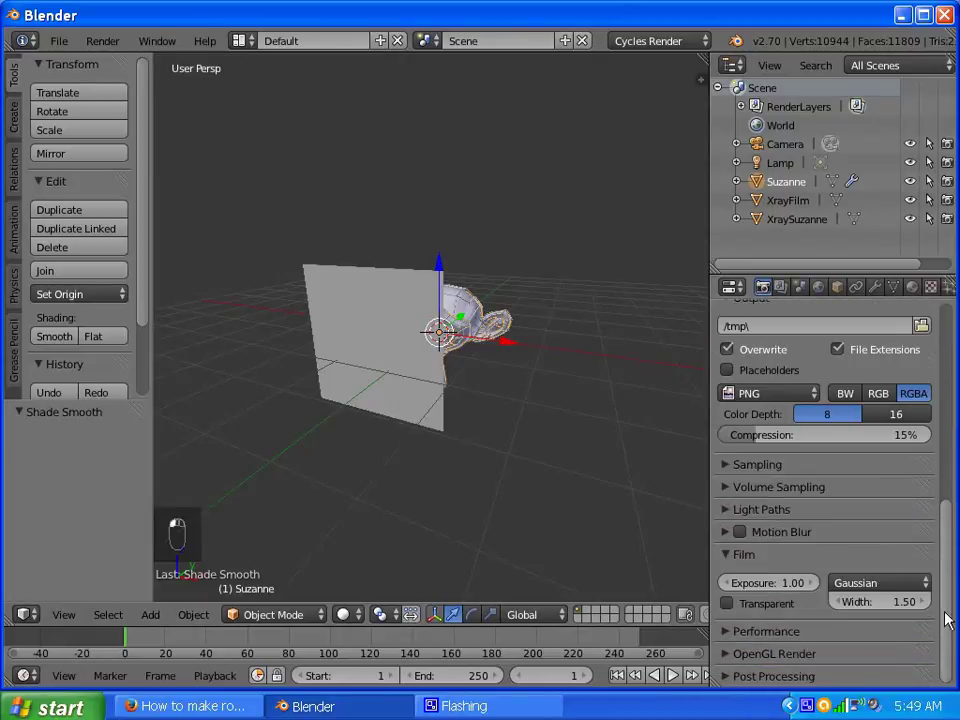
Step: Set render samples to 50, Clamp Direct 1.75, Clamp Indirect 0.85, and start the render
middle_click(731, 478)
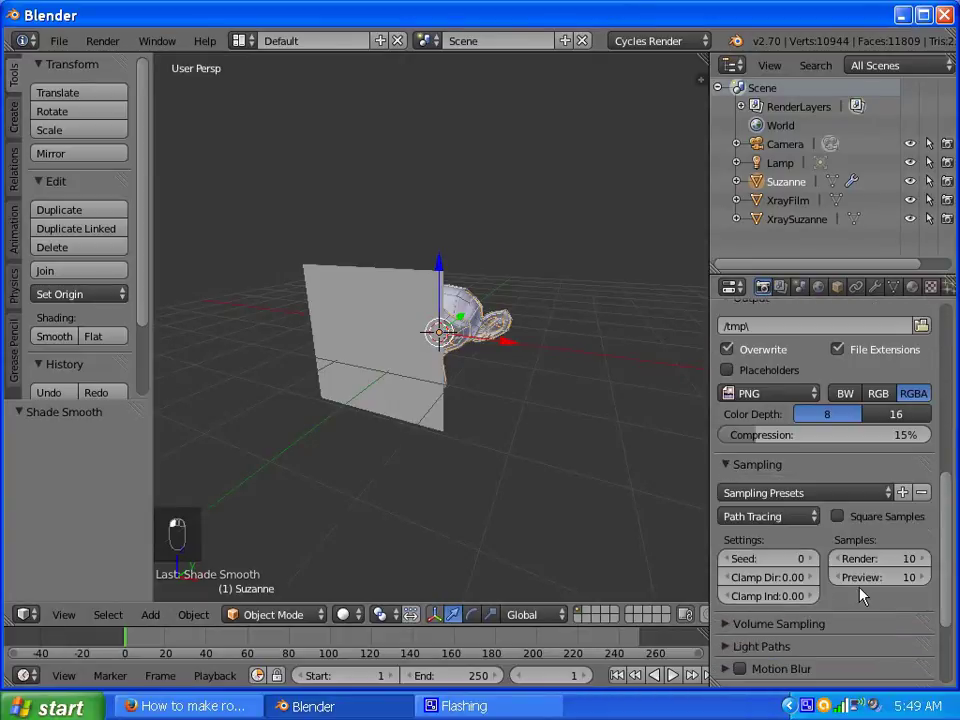
left_click_drag(793, 571, 897, 571)
middle_click(897, 571)
left_click_drag(794, 590, 794, 590)
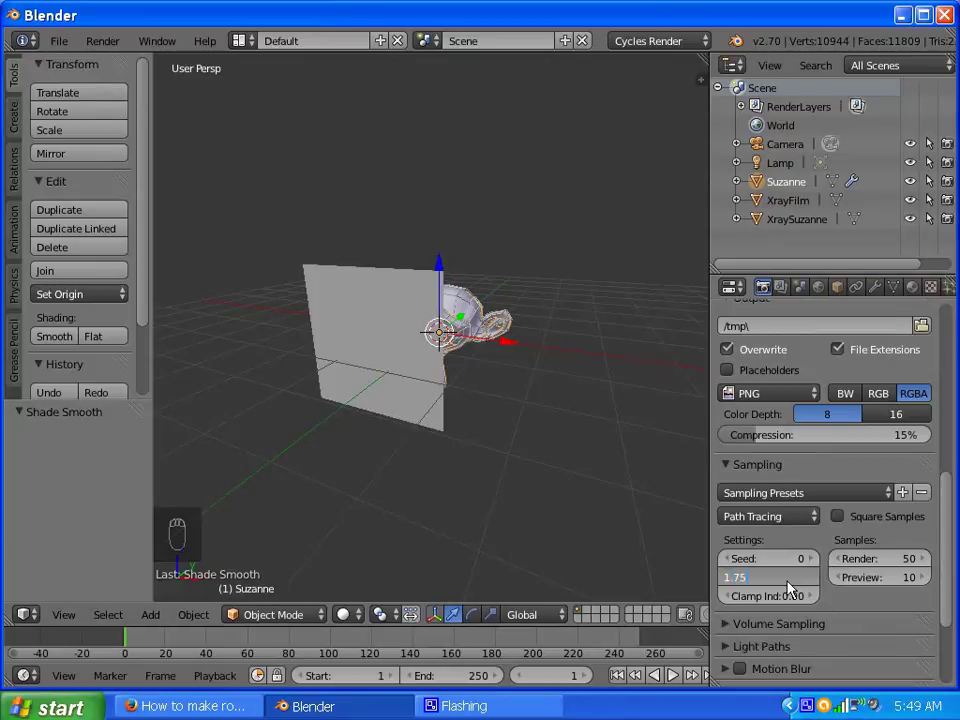
left_click_drag(783, 603, 783, 603)
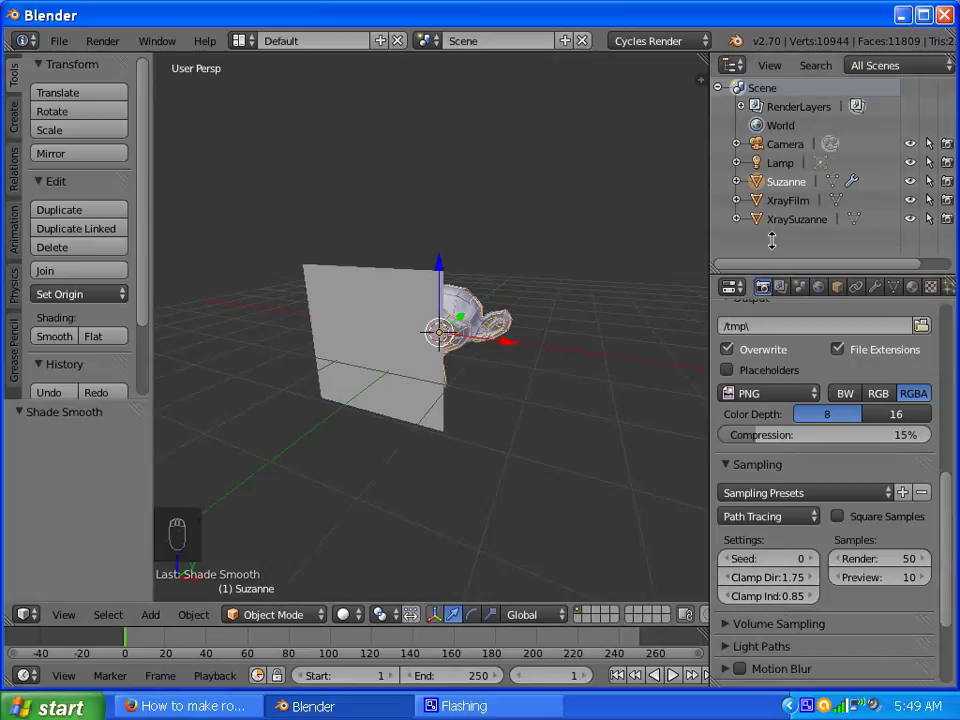
left_click_drag(953, 511, 758, 378)
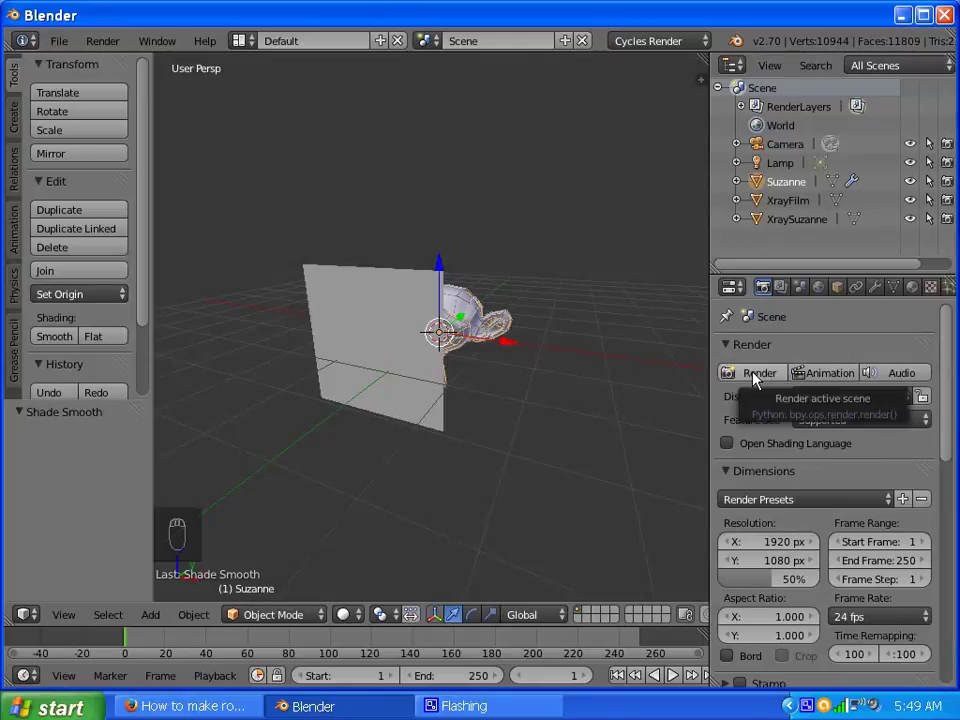